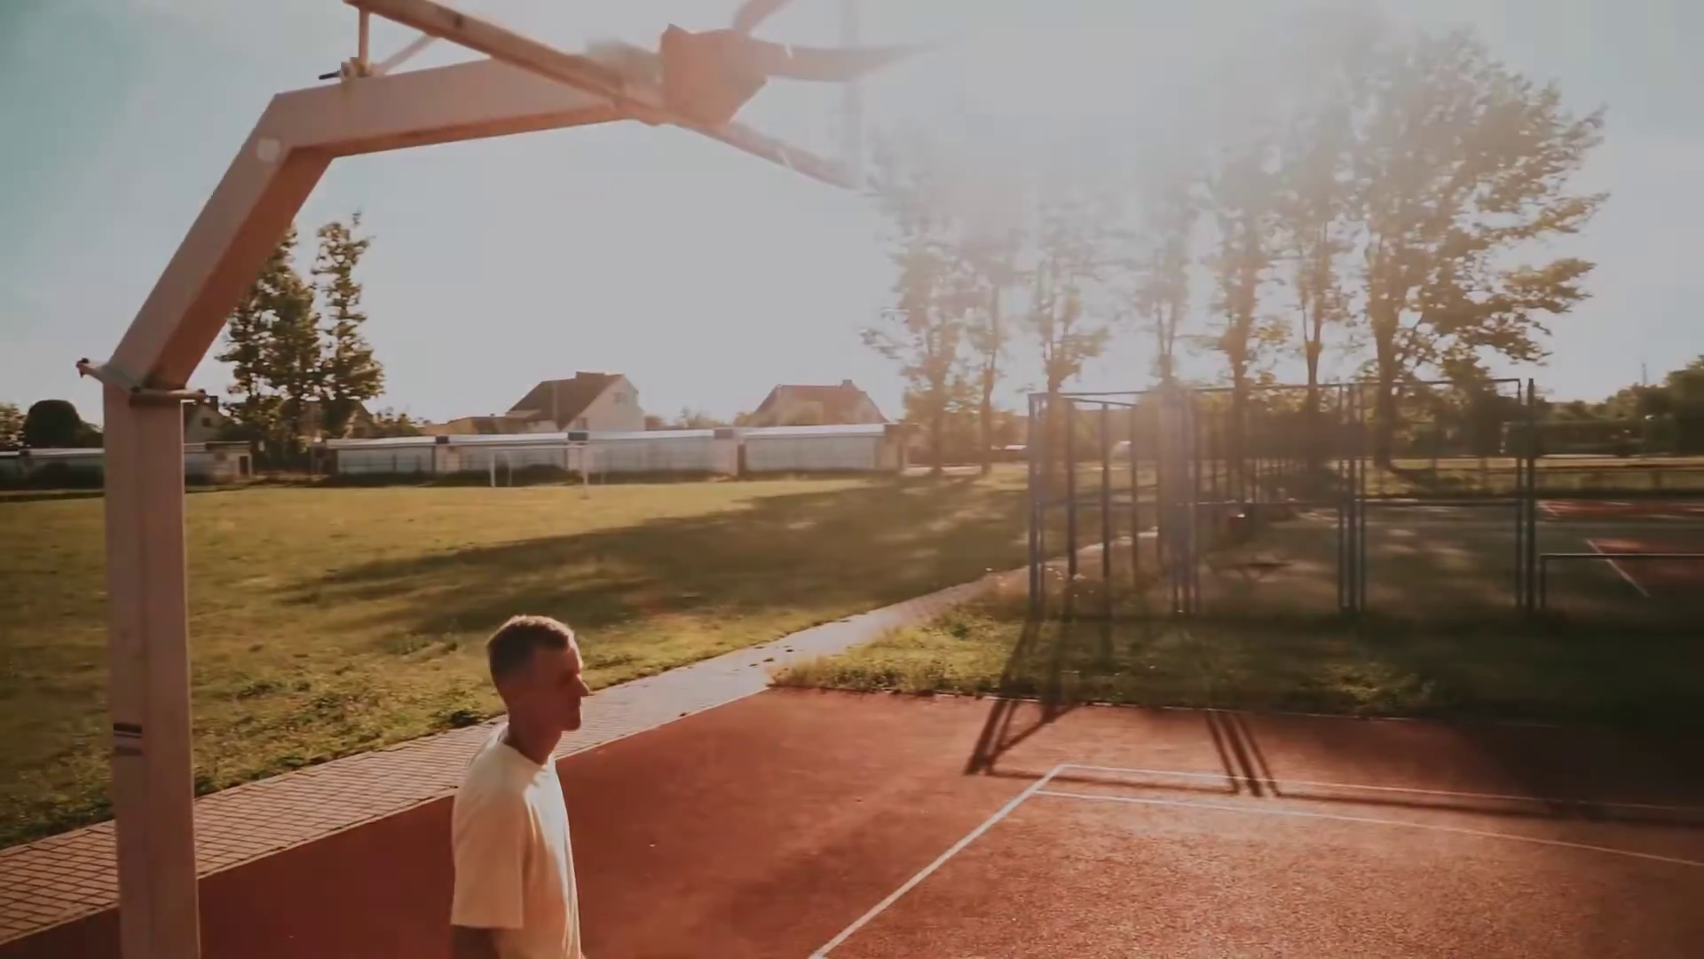
- Dismiss the video player via its context menu to return to the Windows desktop
right_click(636, 349)
click(683, 429)
right_click(739, 313)
click(787, 392)
right_click(699, 319)
drag(748, 389, 745, 389)
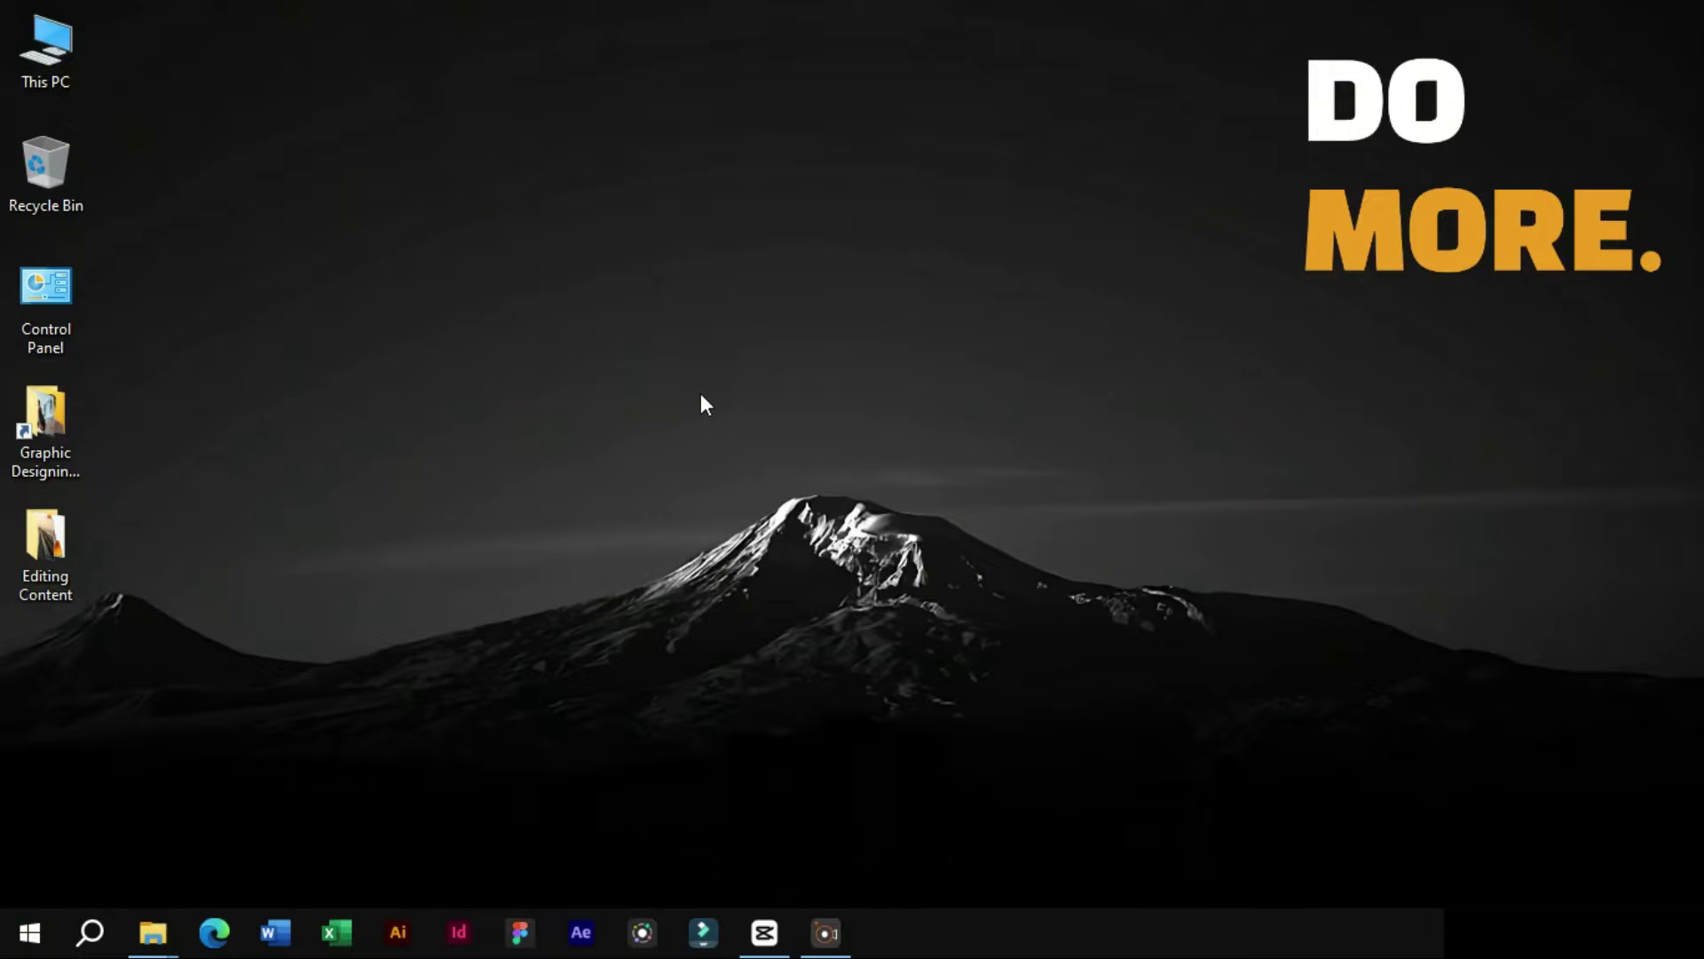
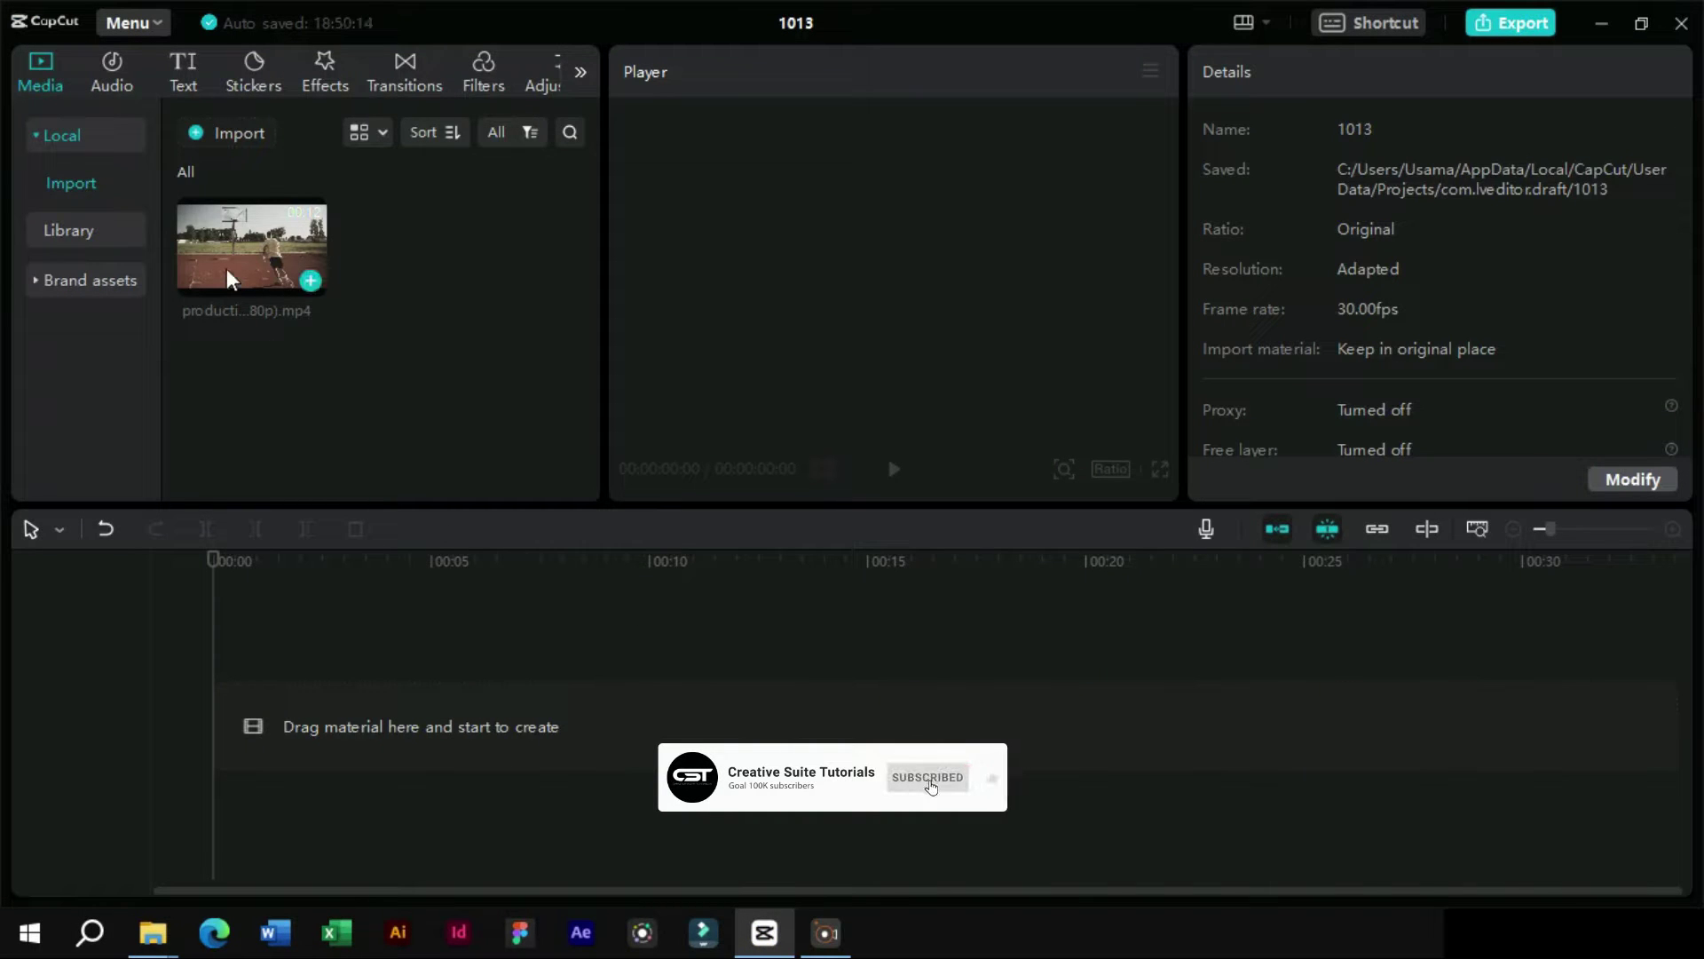
drag(231, 279, 249, 709)
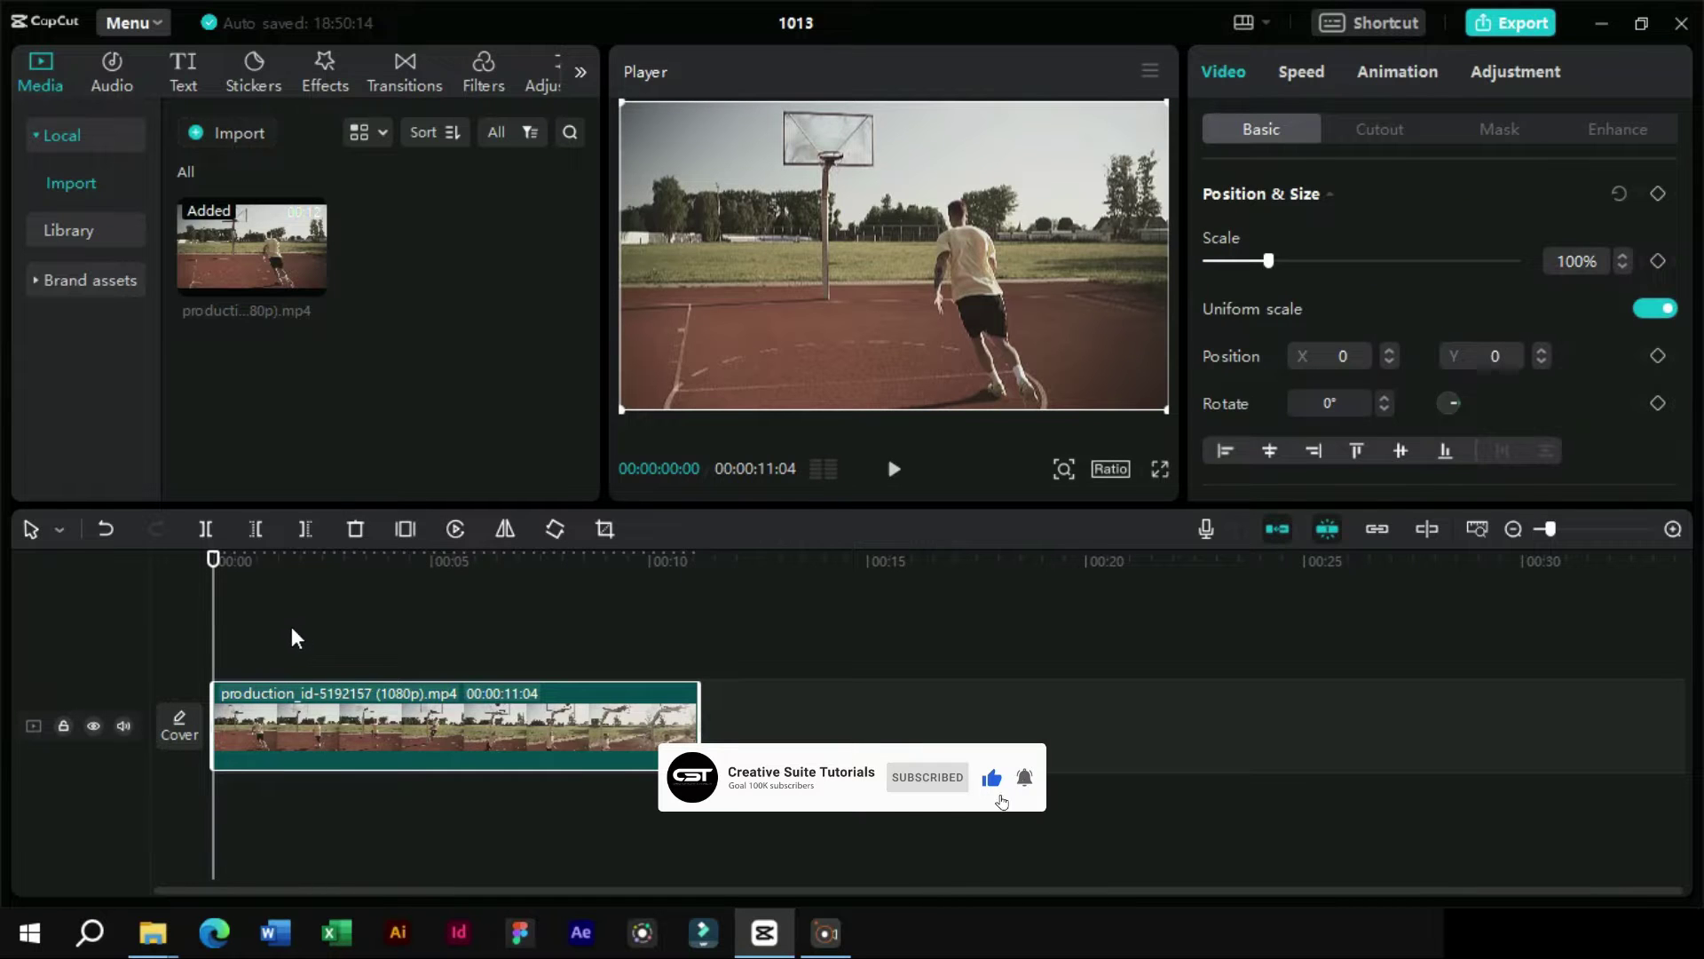
key(space)
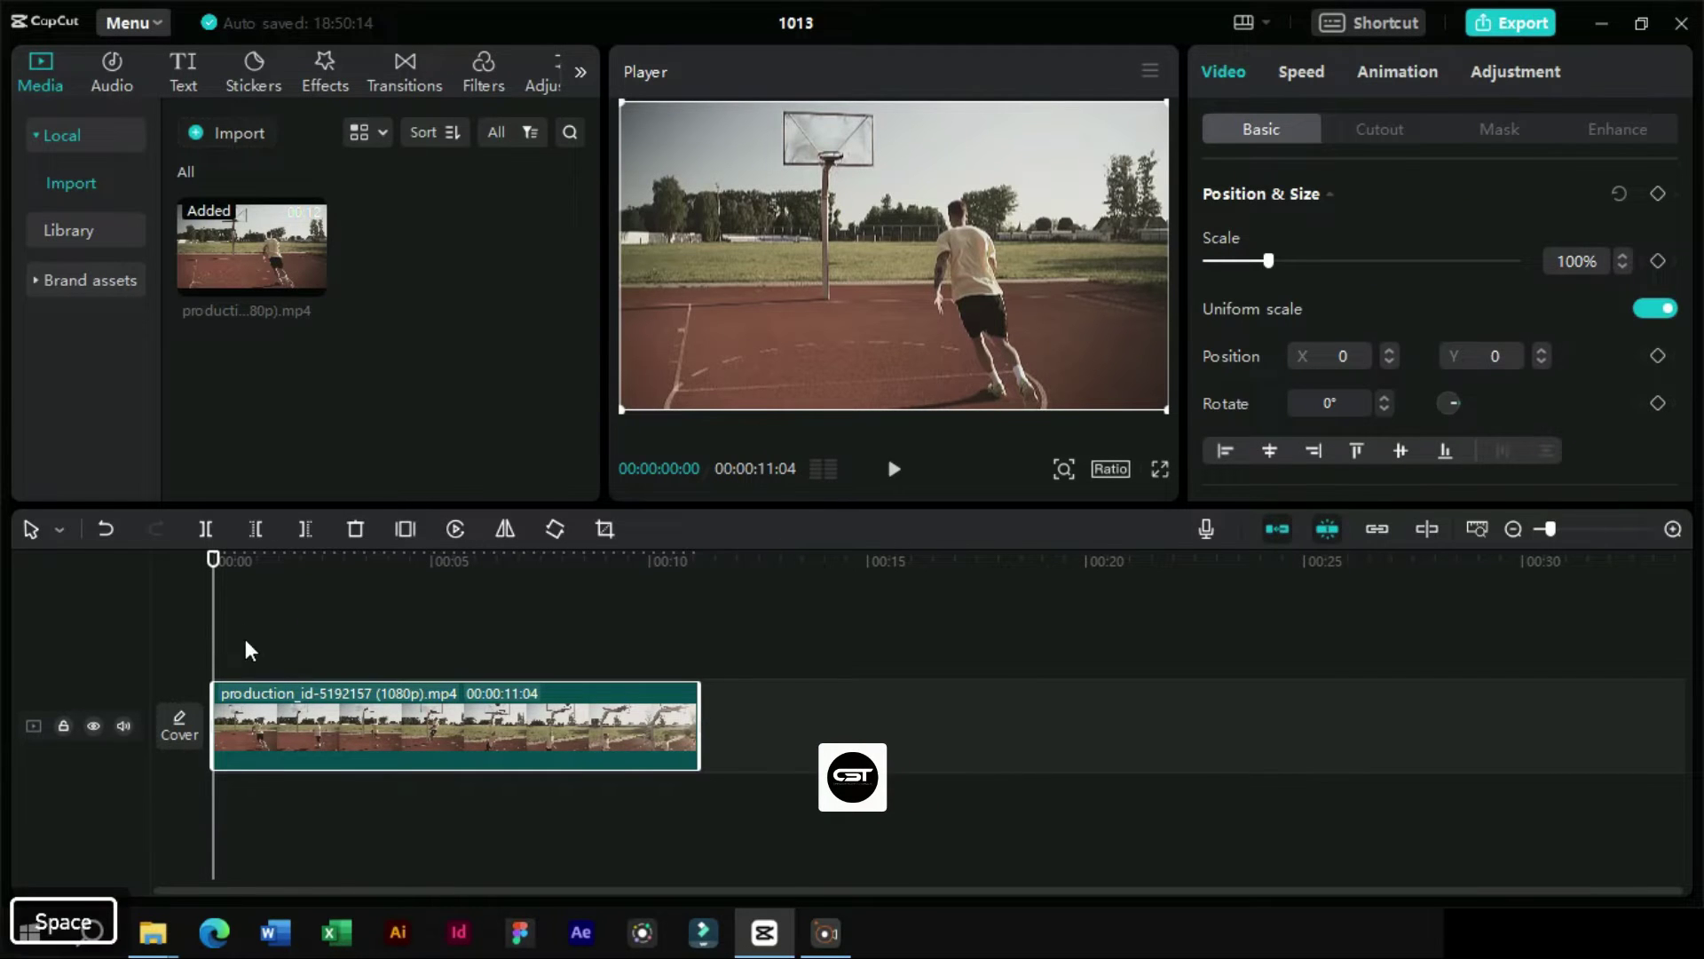
drag(1336, 487, 245, 590)
key(space)
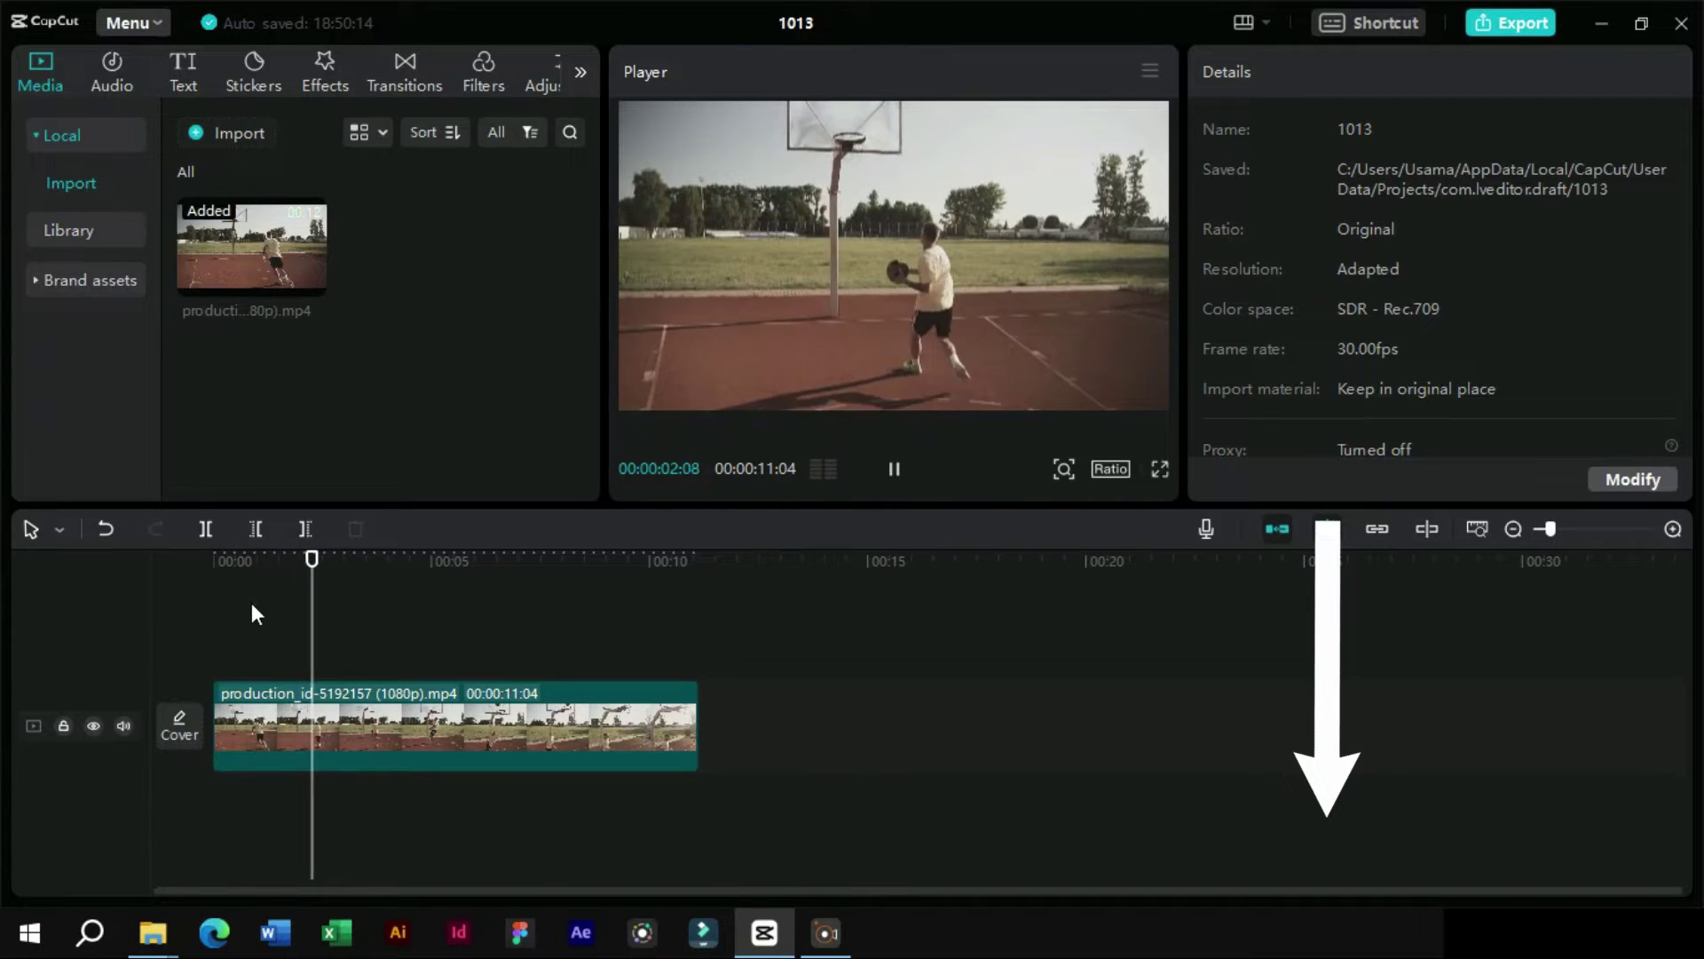
key(space)
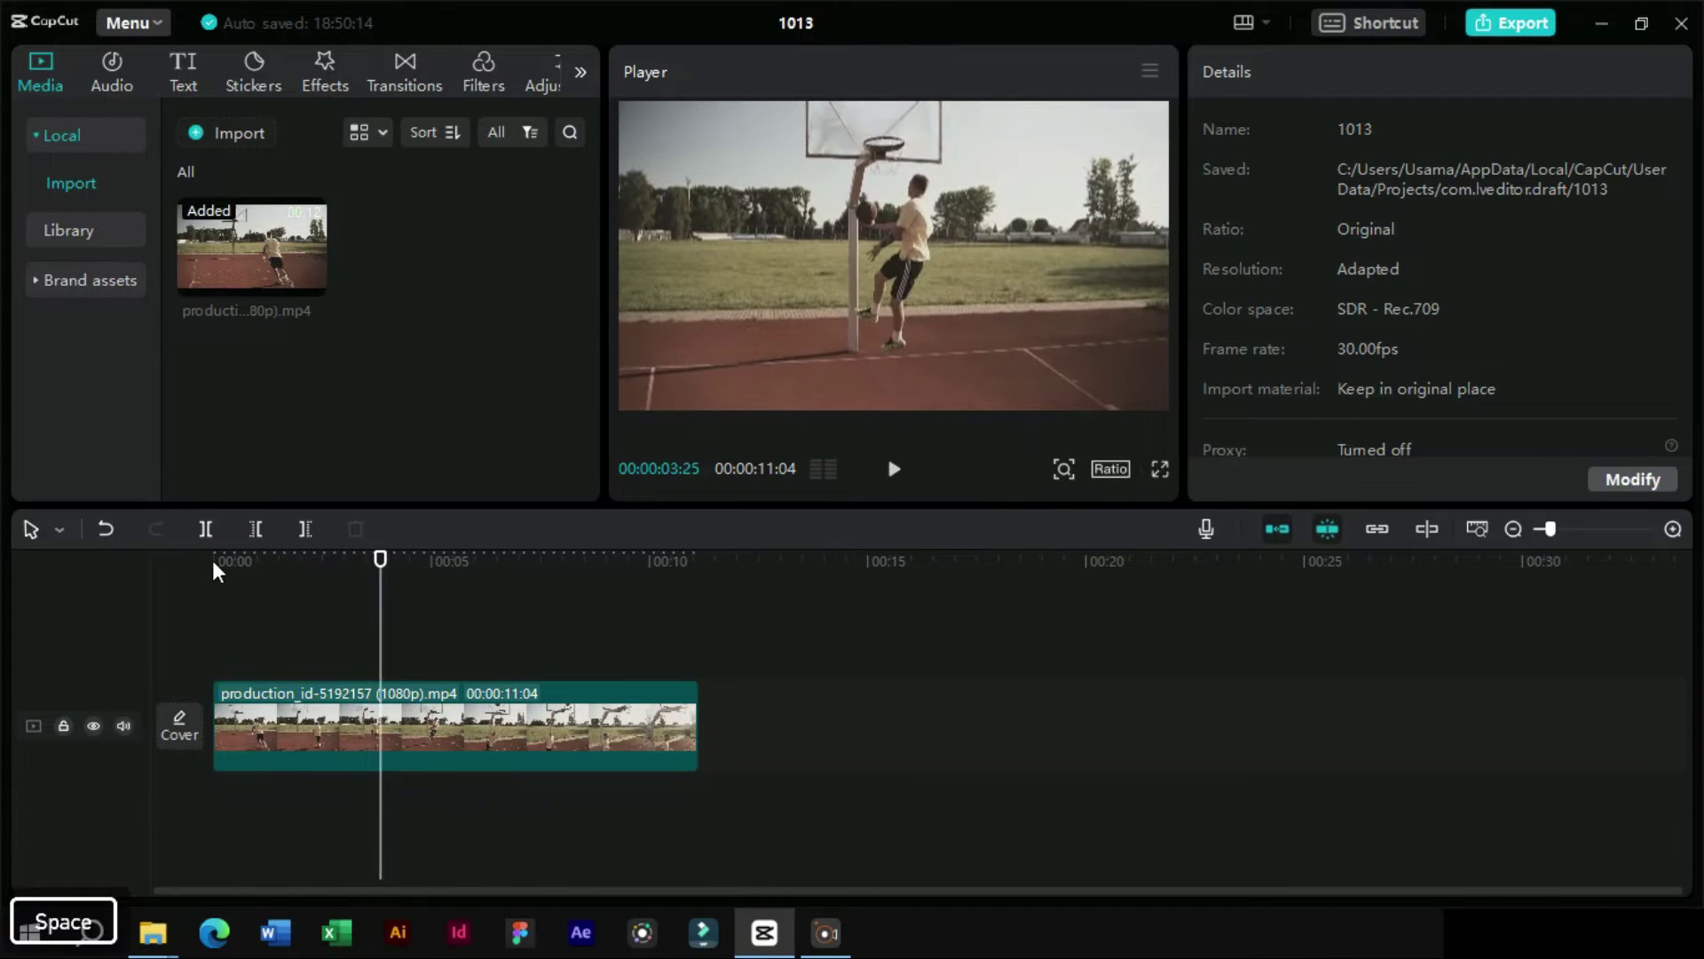
drag(231, 565, 267, 650)
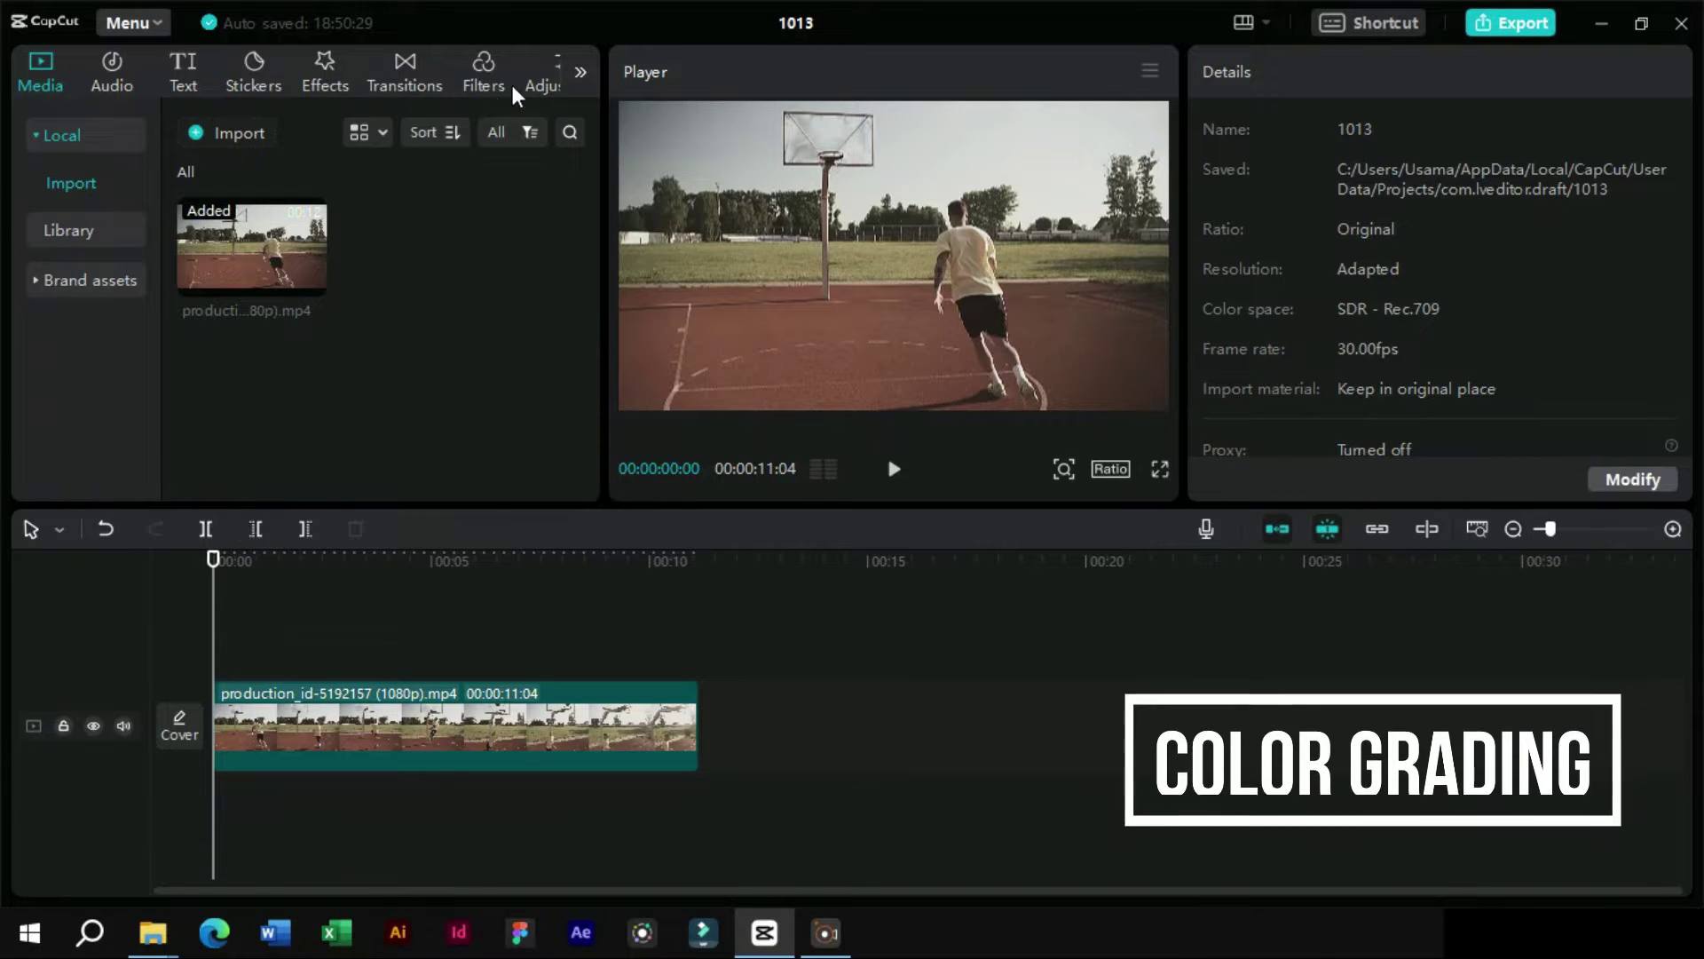
- Browse the Adjustment LUT list and preview several Cinematic .cube looks on the basketball clip
drag(552, 90, 557, 183)
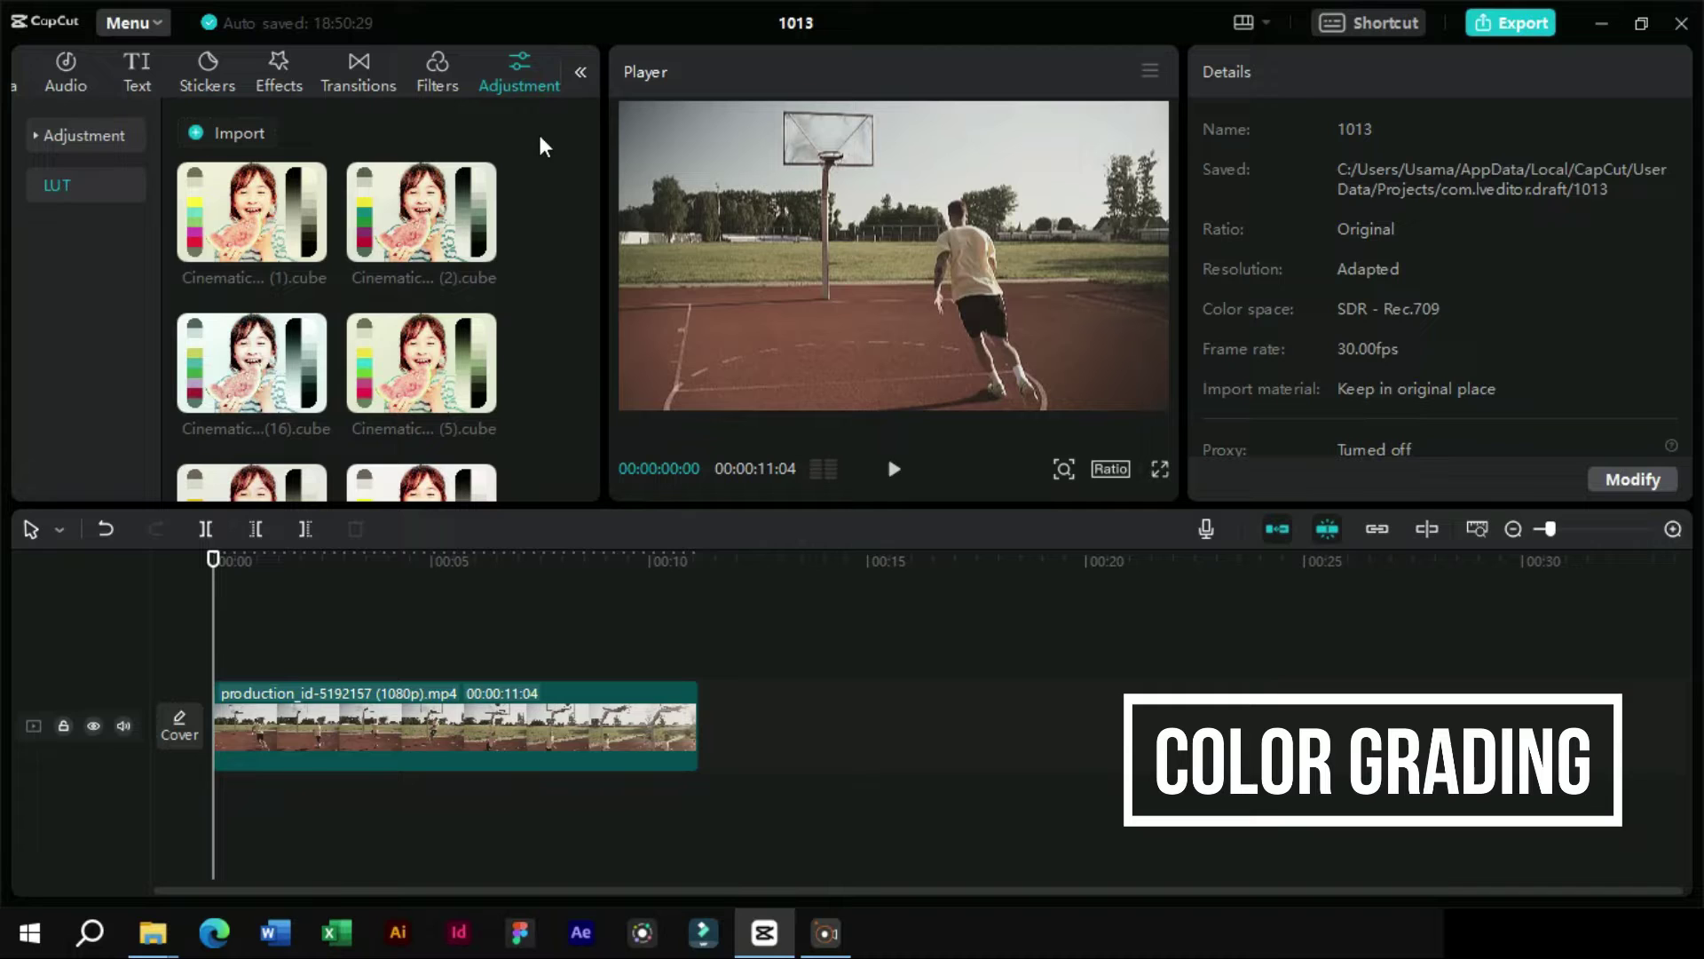
drag(60, 196, 72, 191)
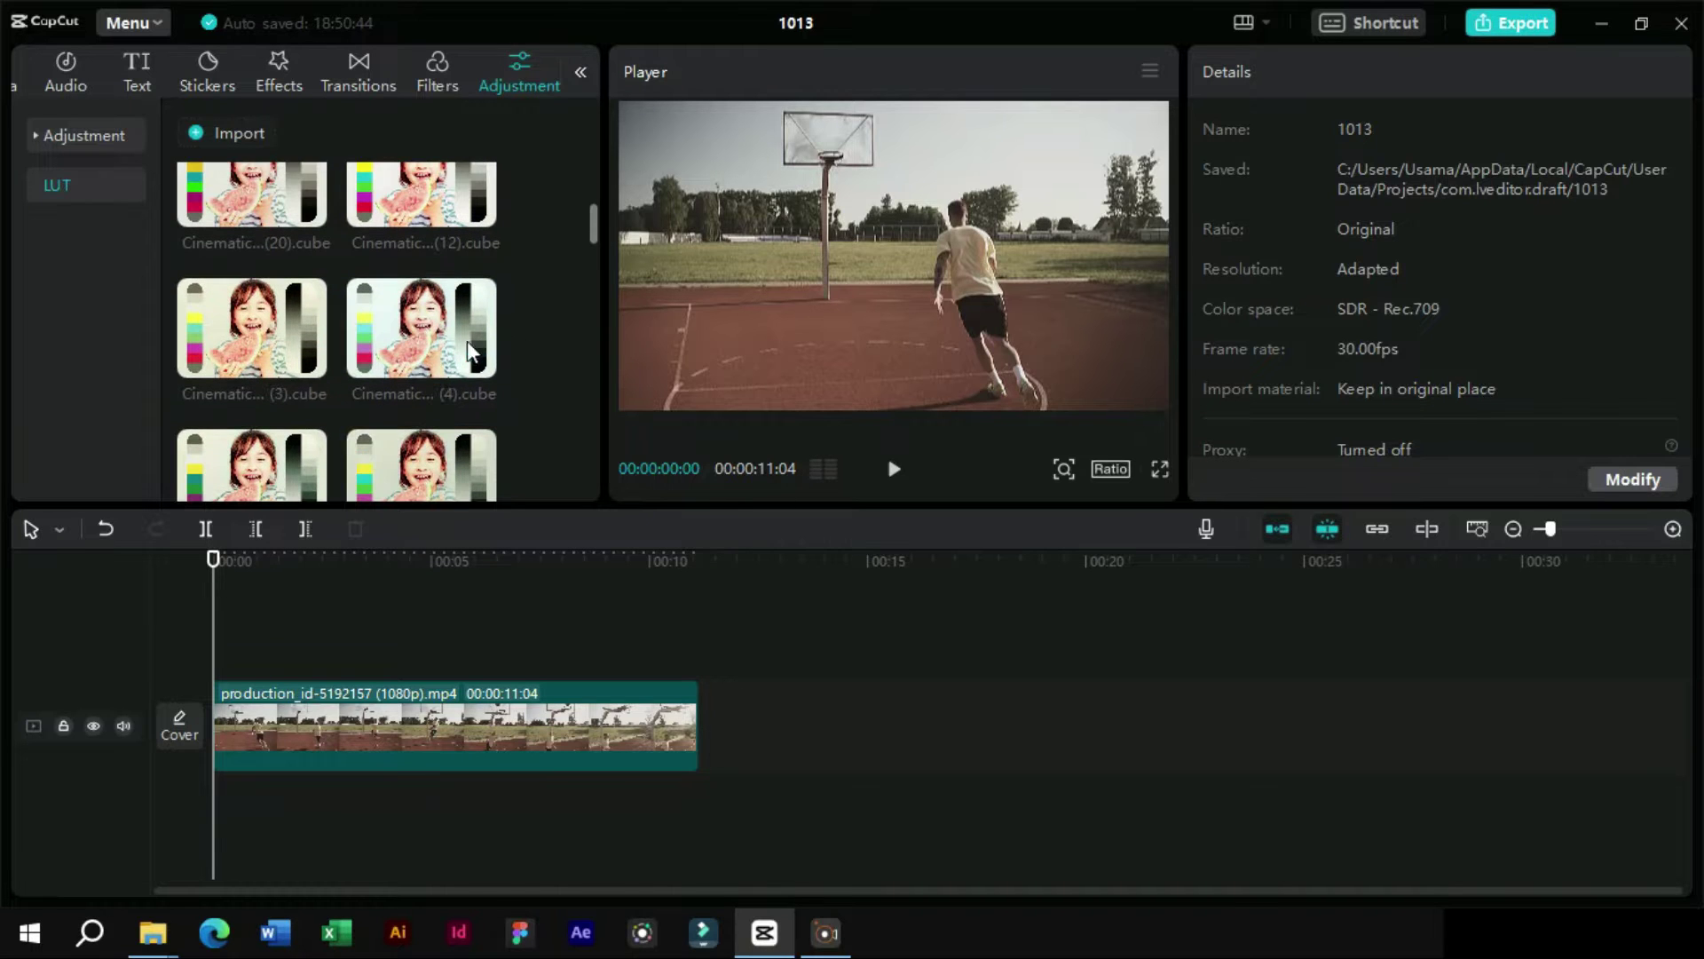
click(213, 207)
click(429, 219)
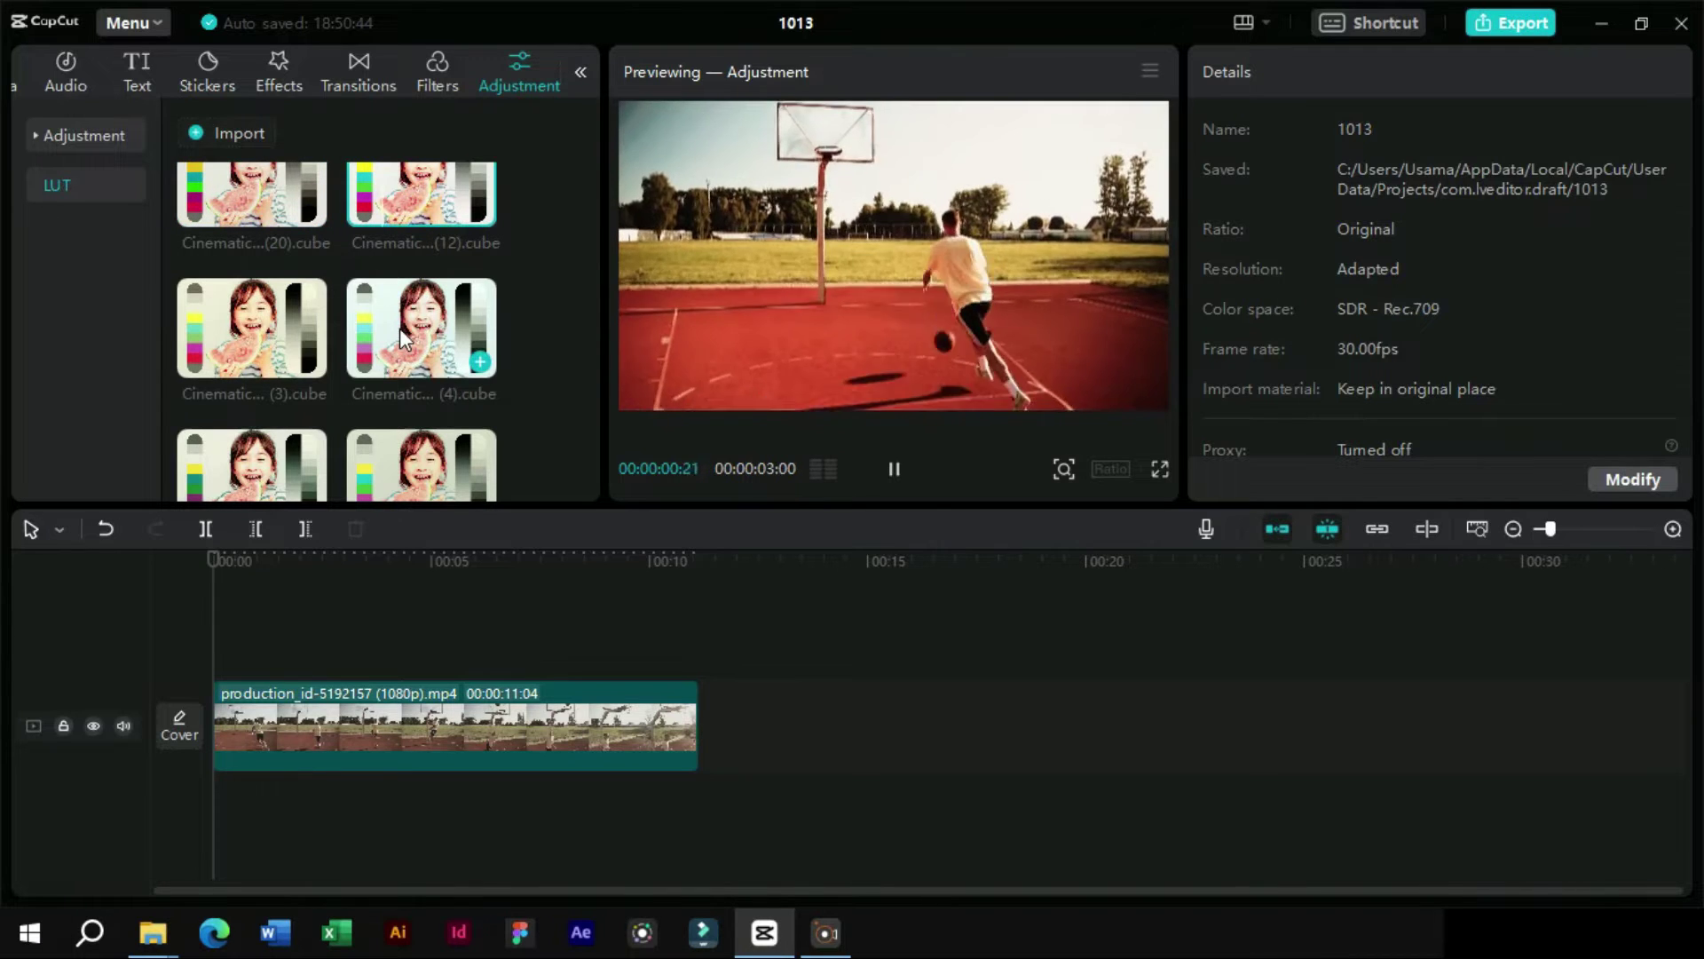
click(411, 336)
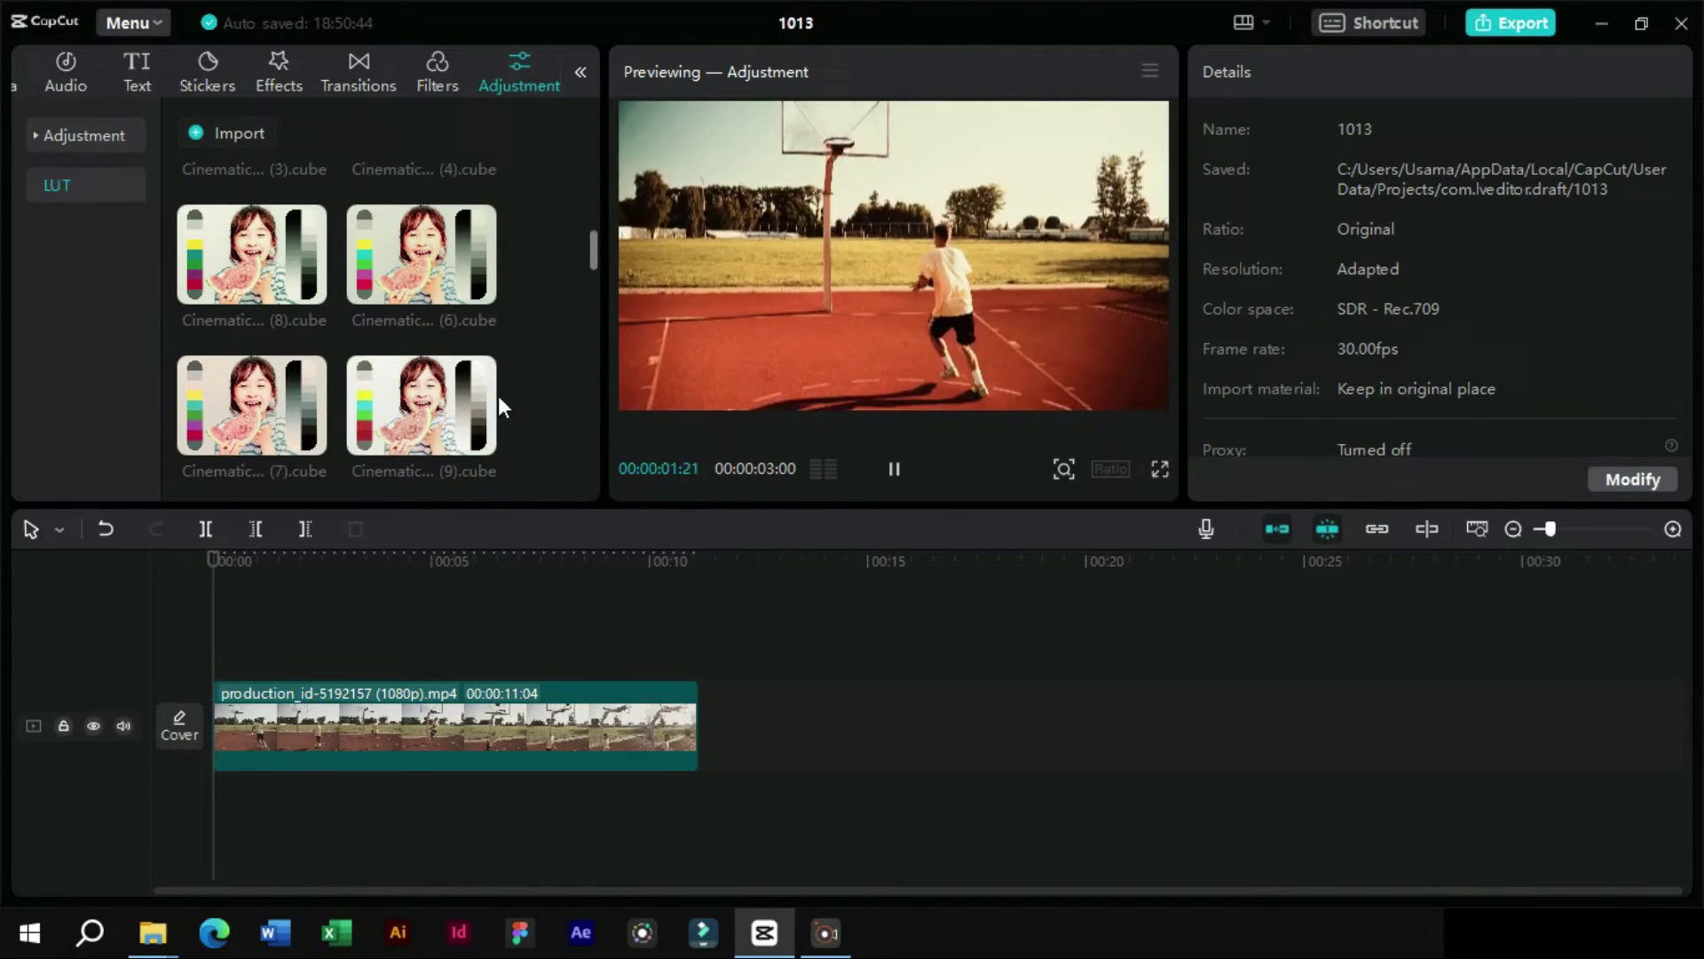
click(380, 419)
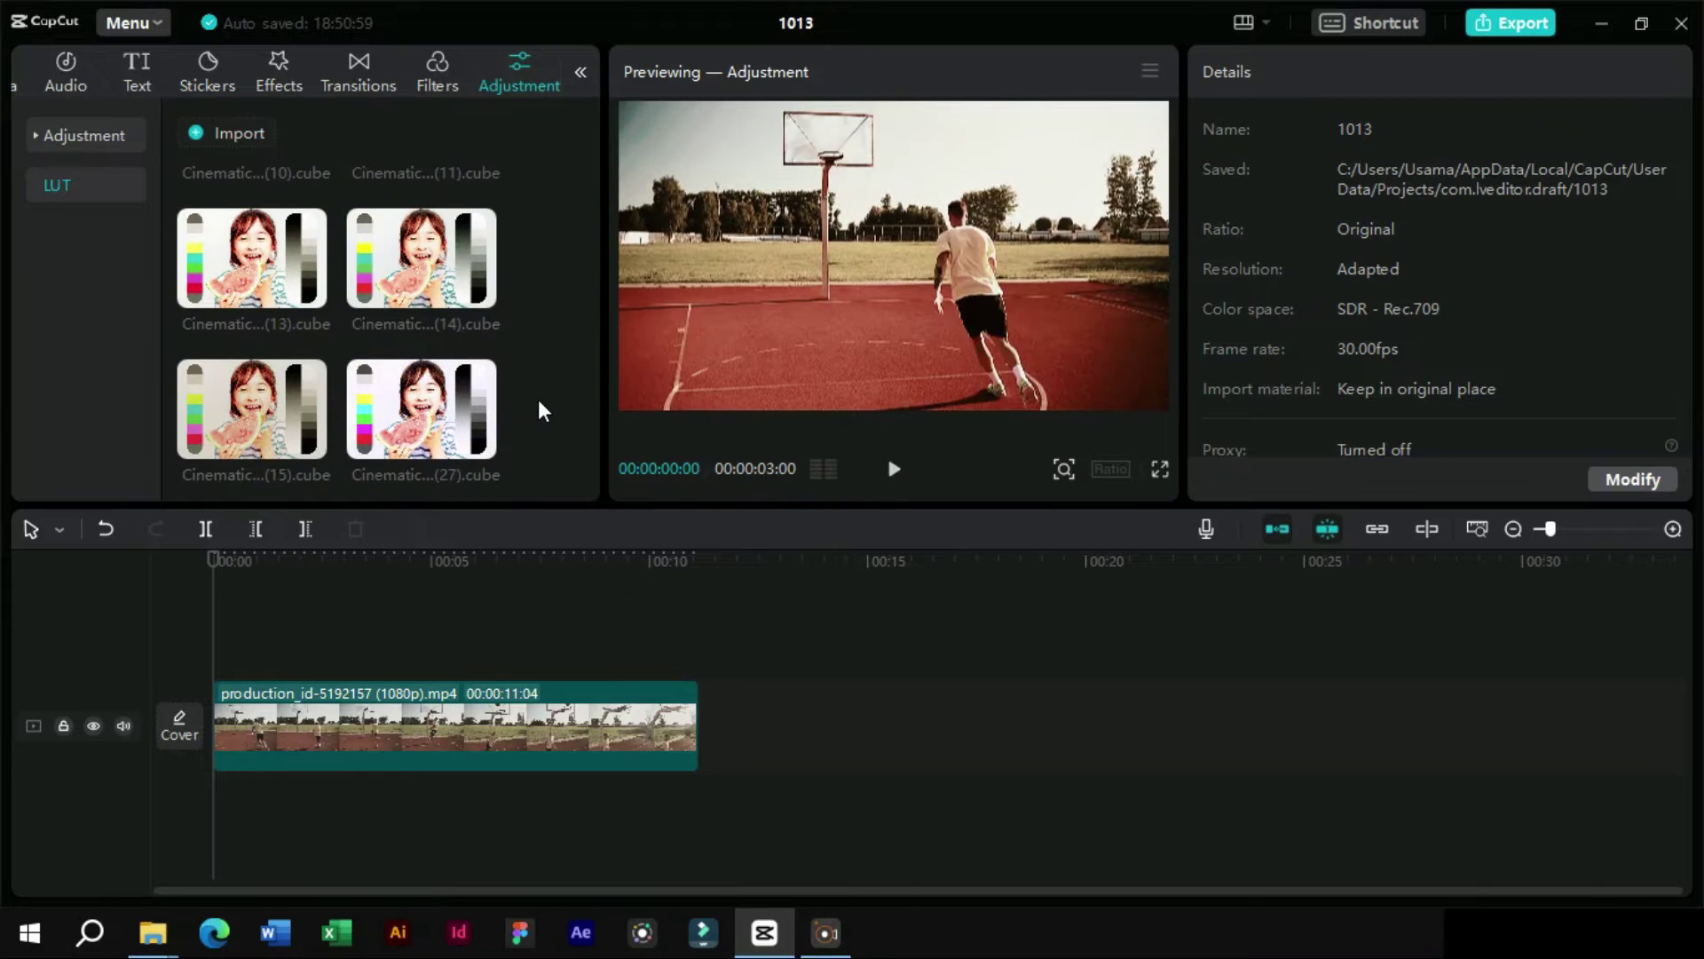
click(215, 272)
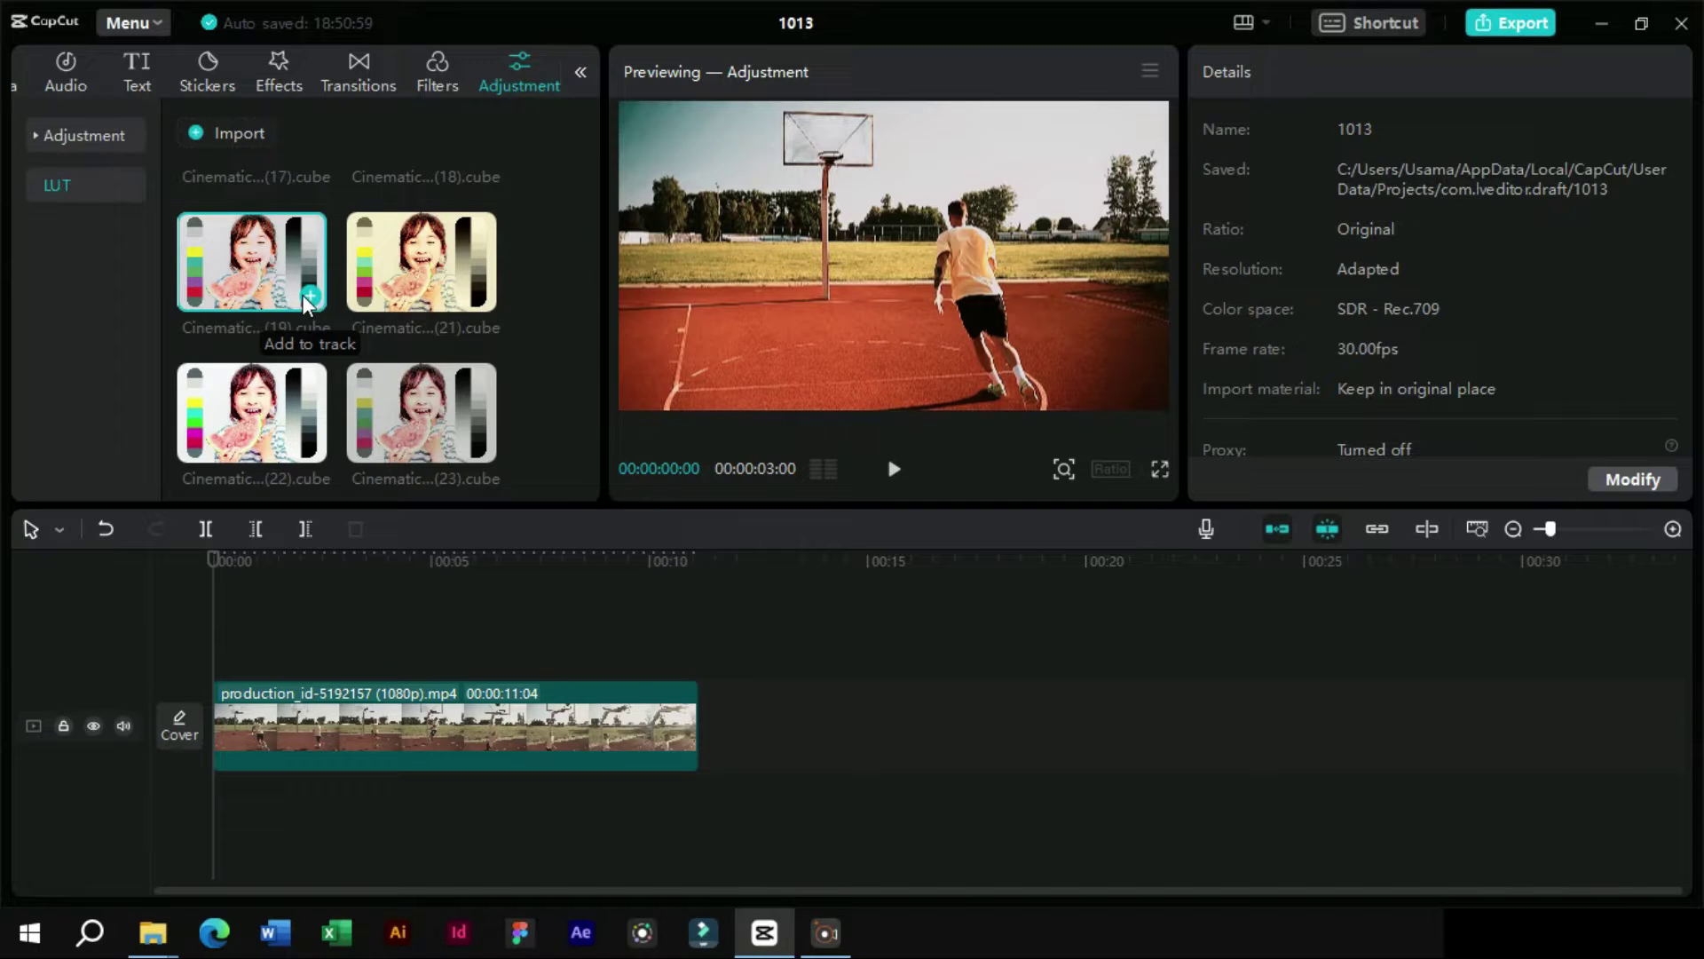
- Drop the Cinematic V1 LOG (19) LUT above the clip as an adjustment layer and pause to check the grade
drag(308, 304, 272, 661)
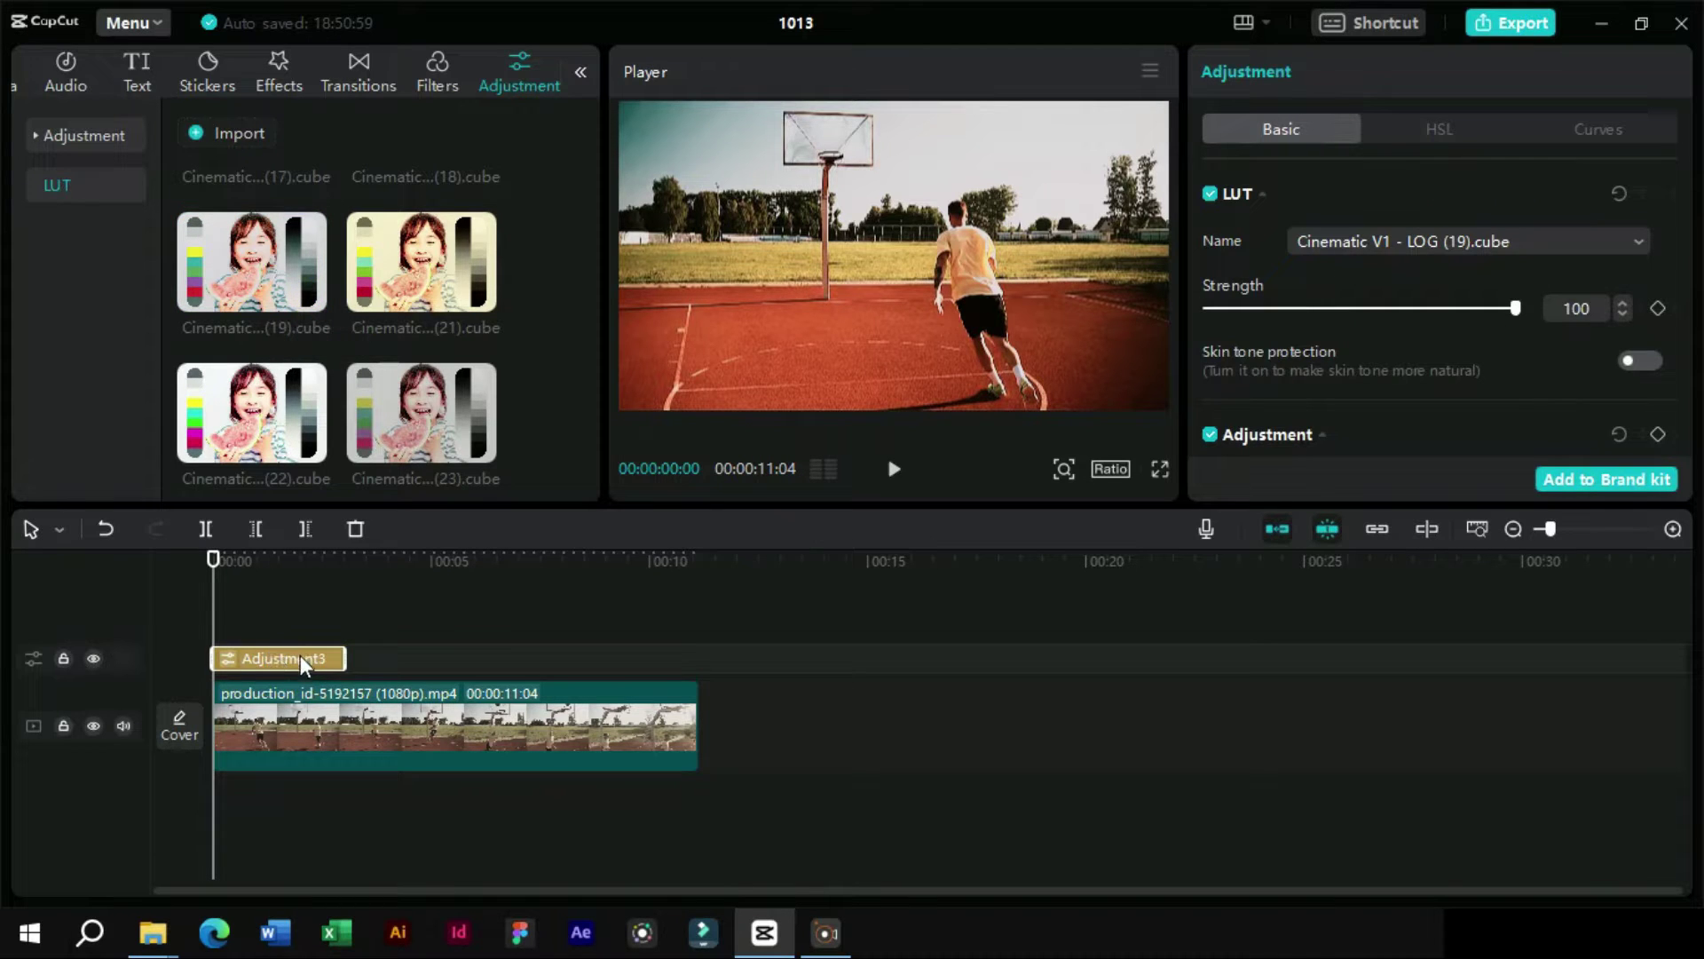
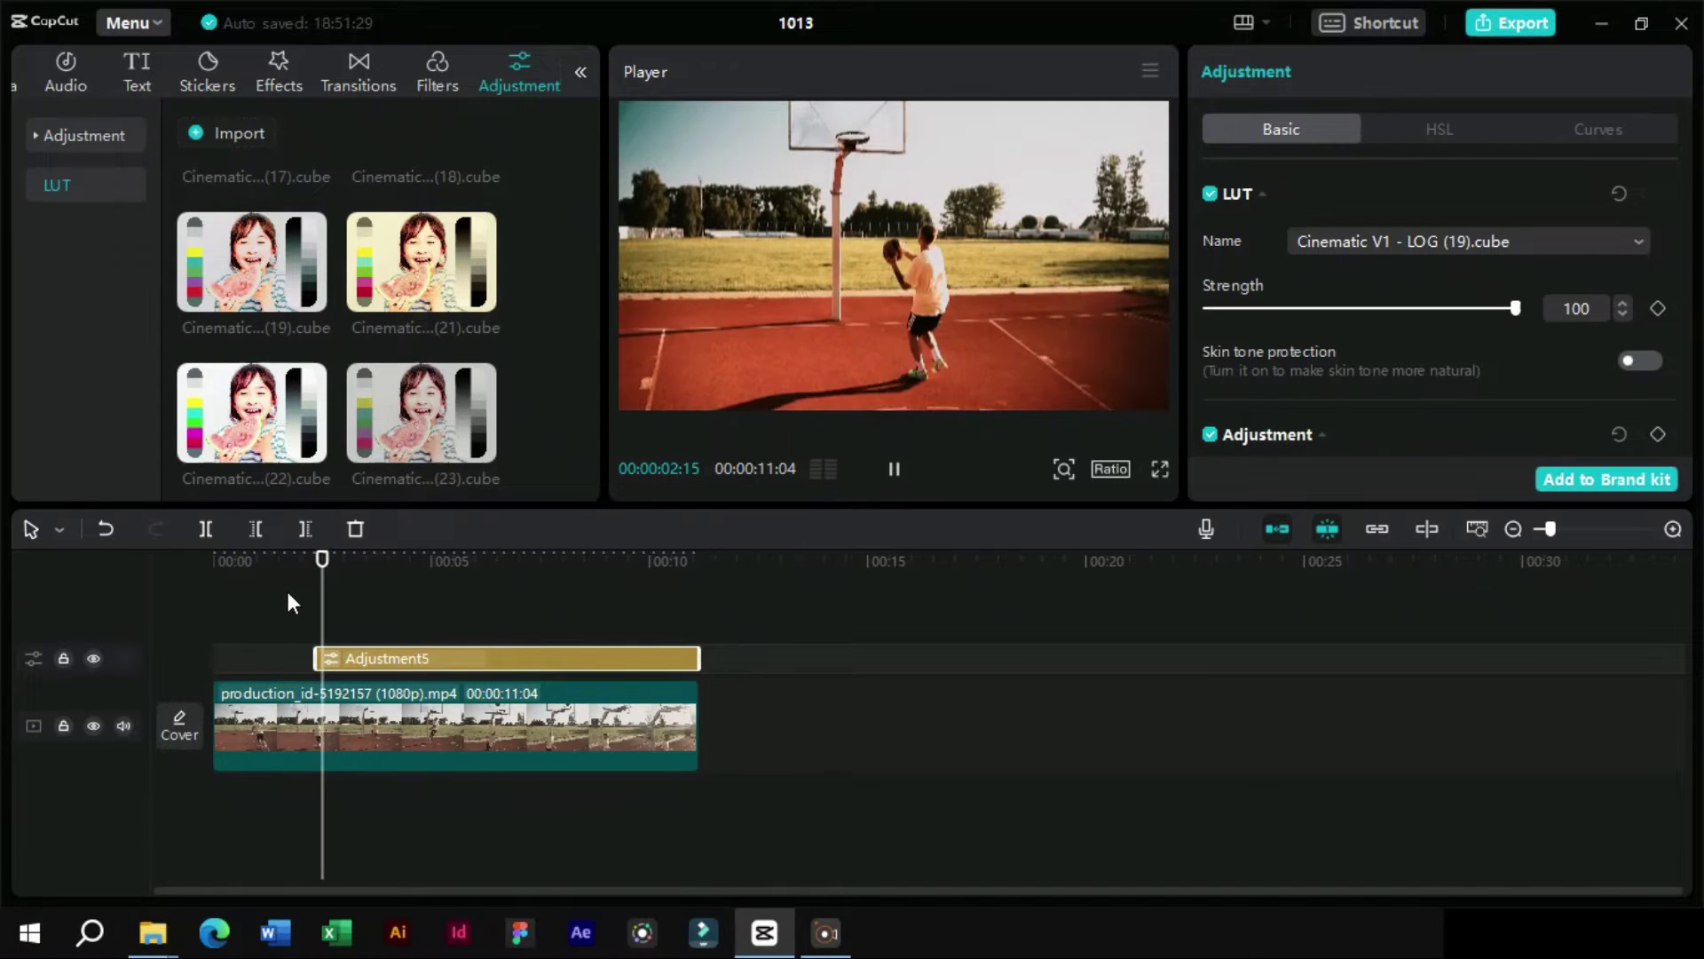
key(space)
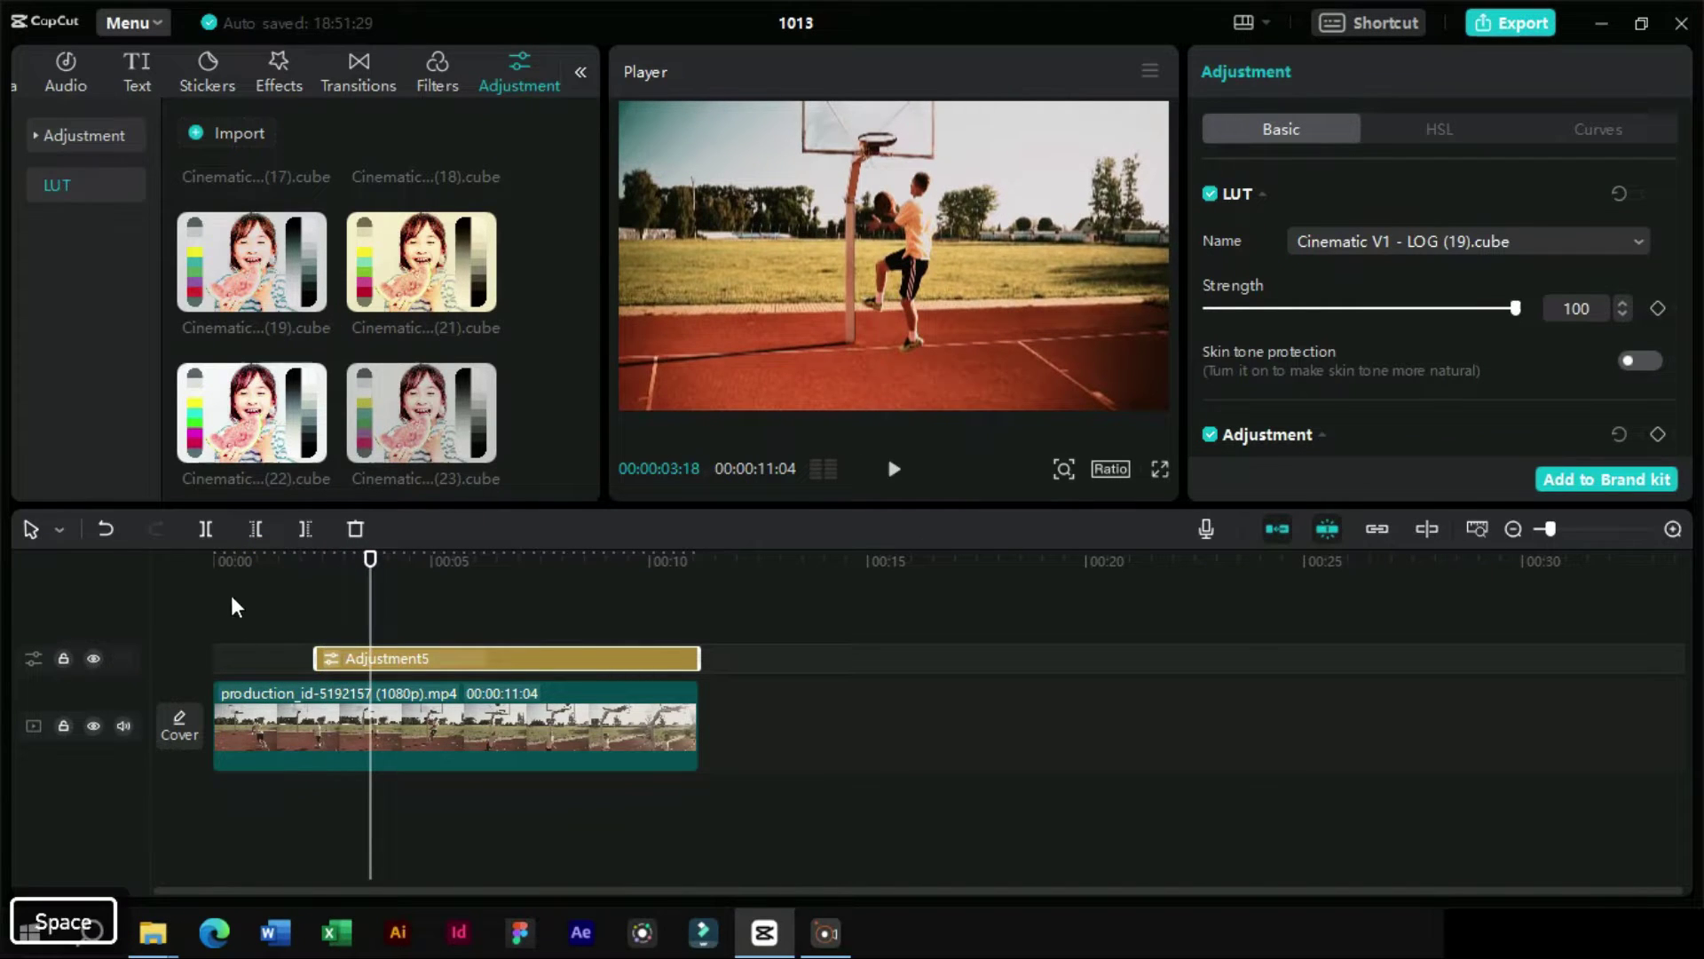
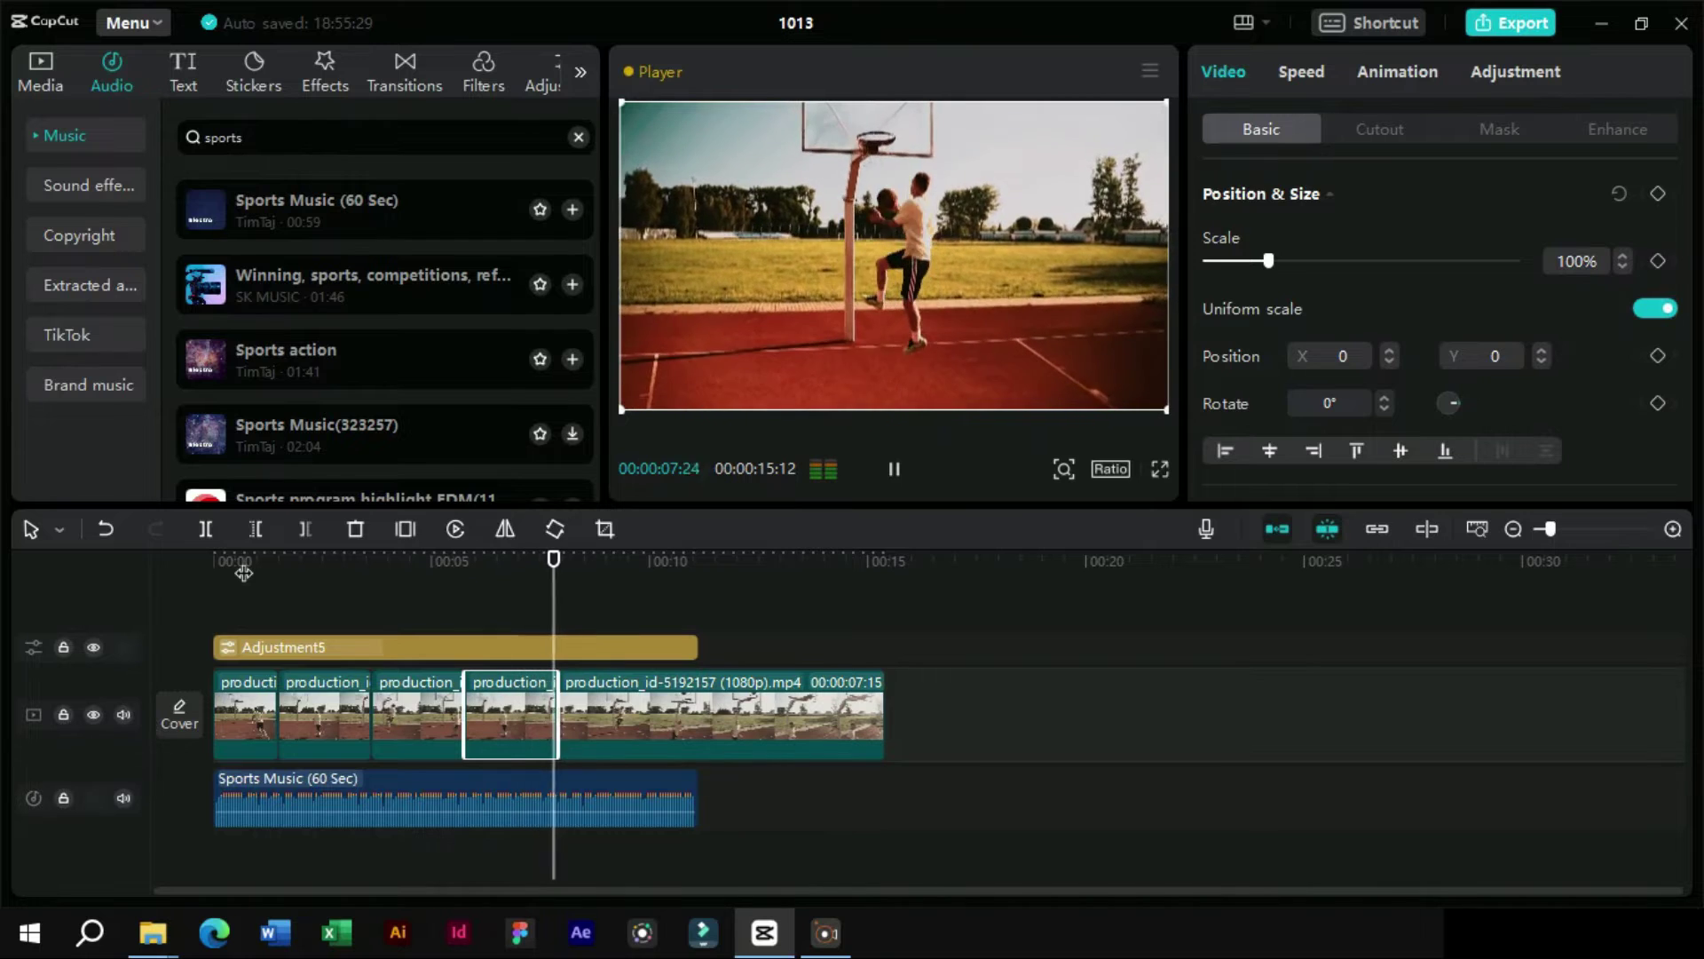
- Pause playback to review the cut shots with Sports Music (60 Sec) underneath
key(space)
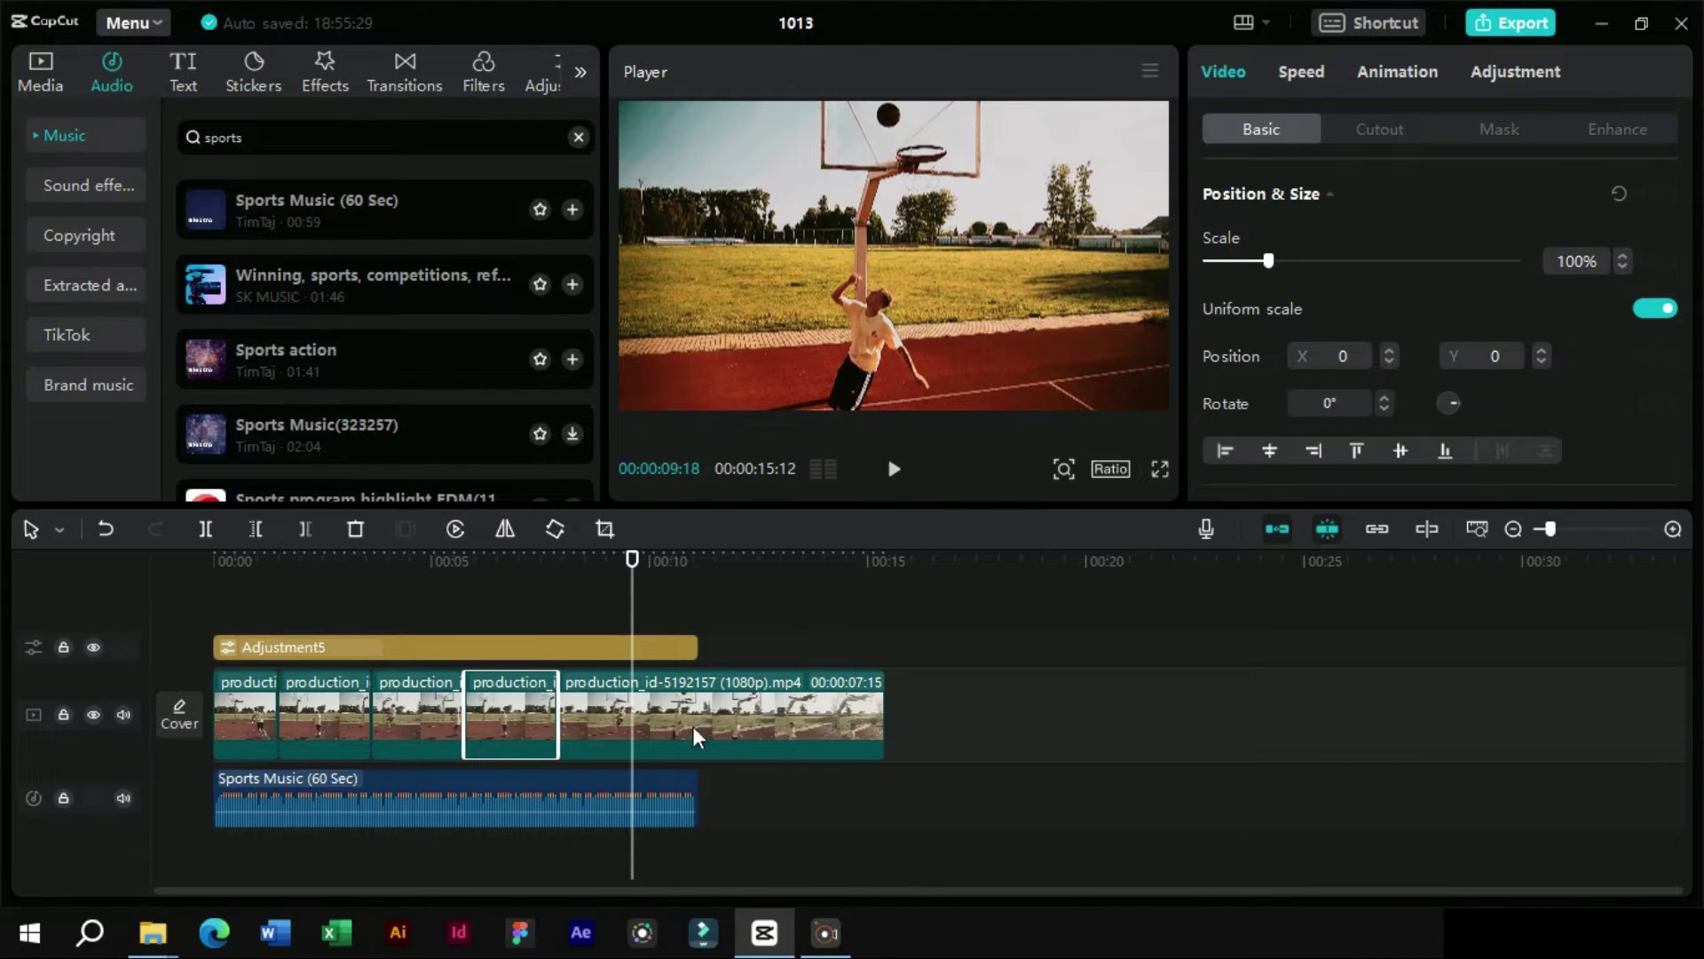
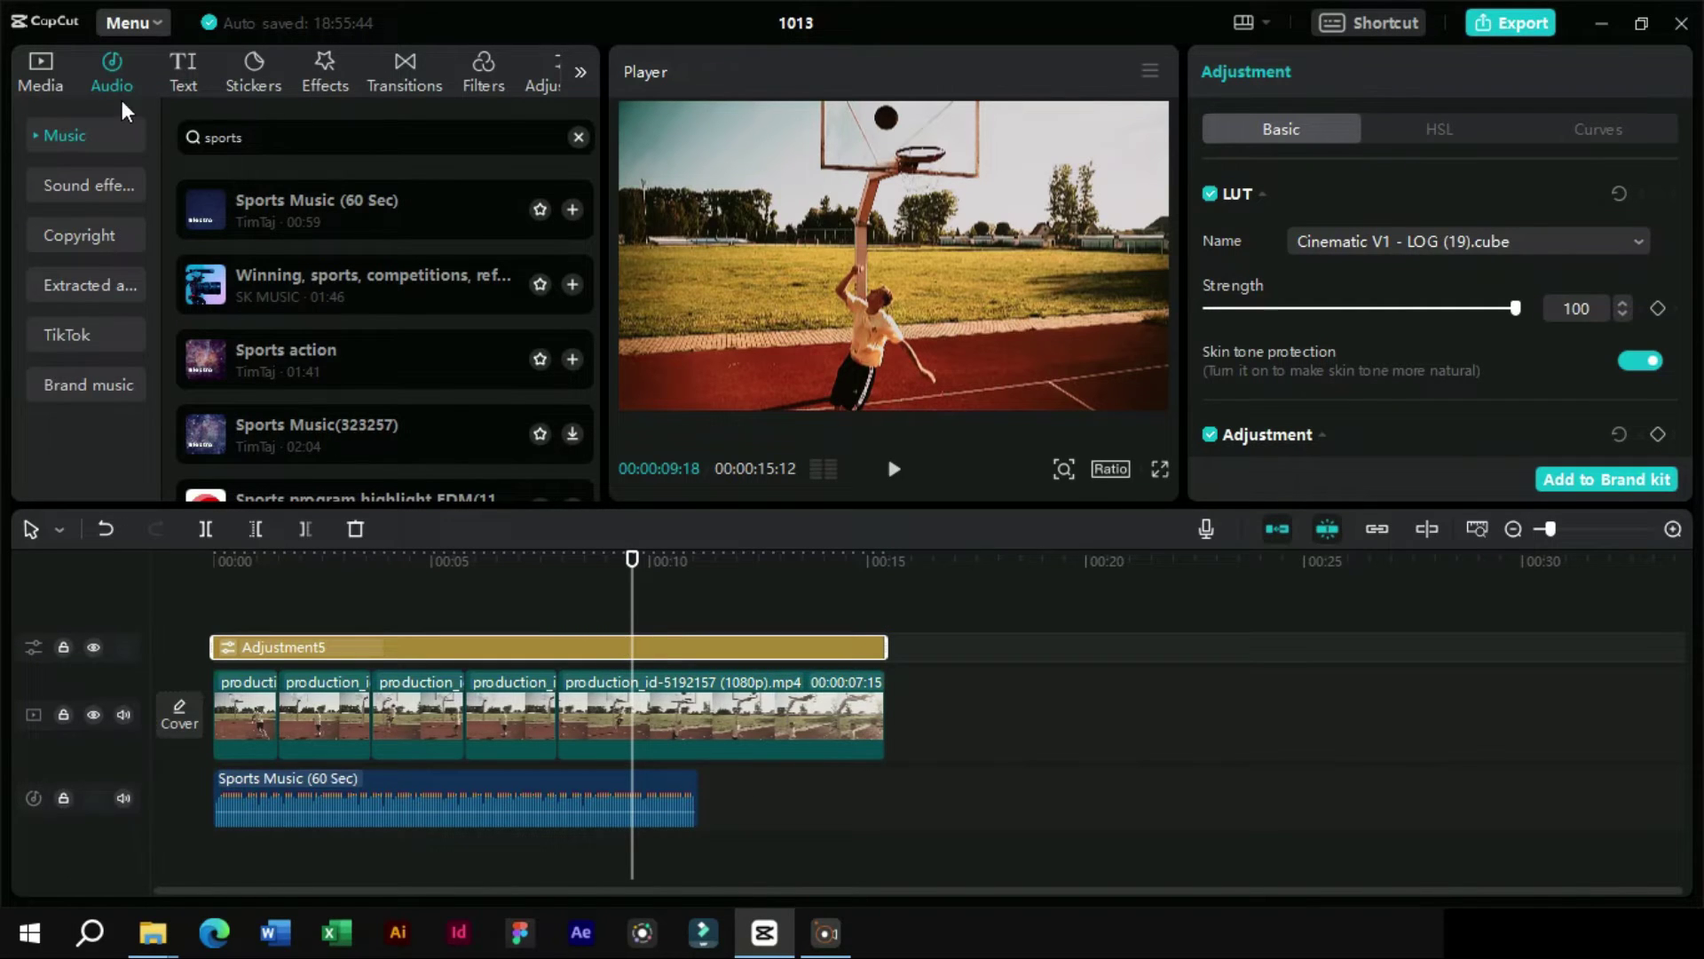
- Show the Effects library's Trending video effects, including Black Flash
click(325, 90)
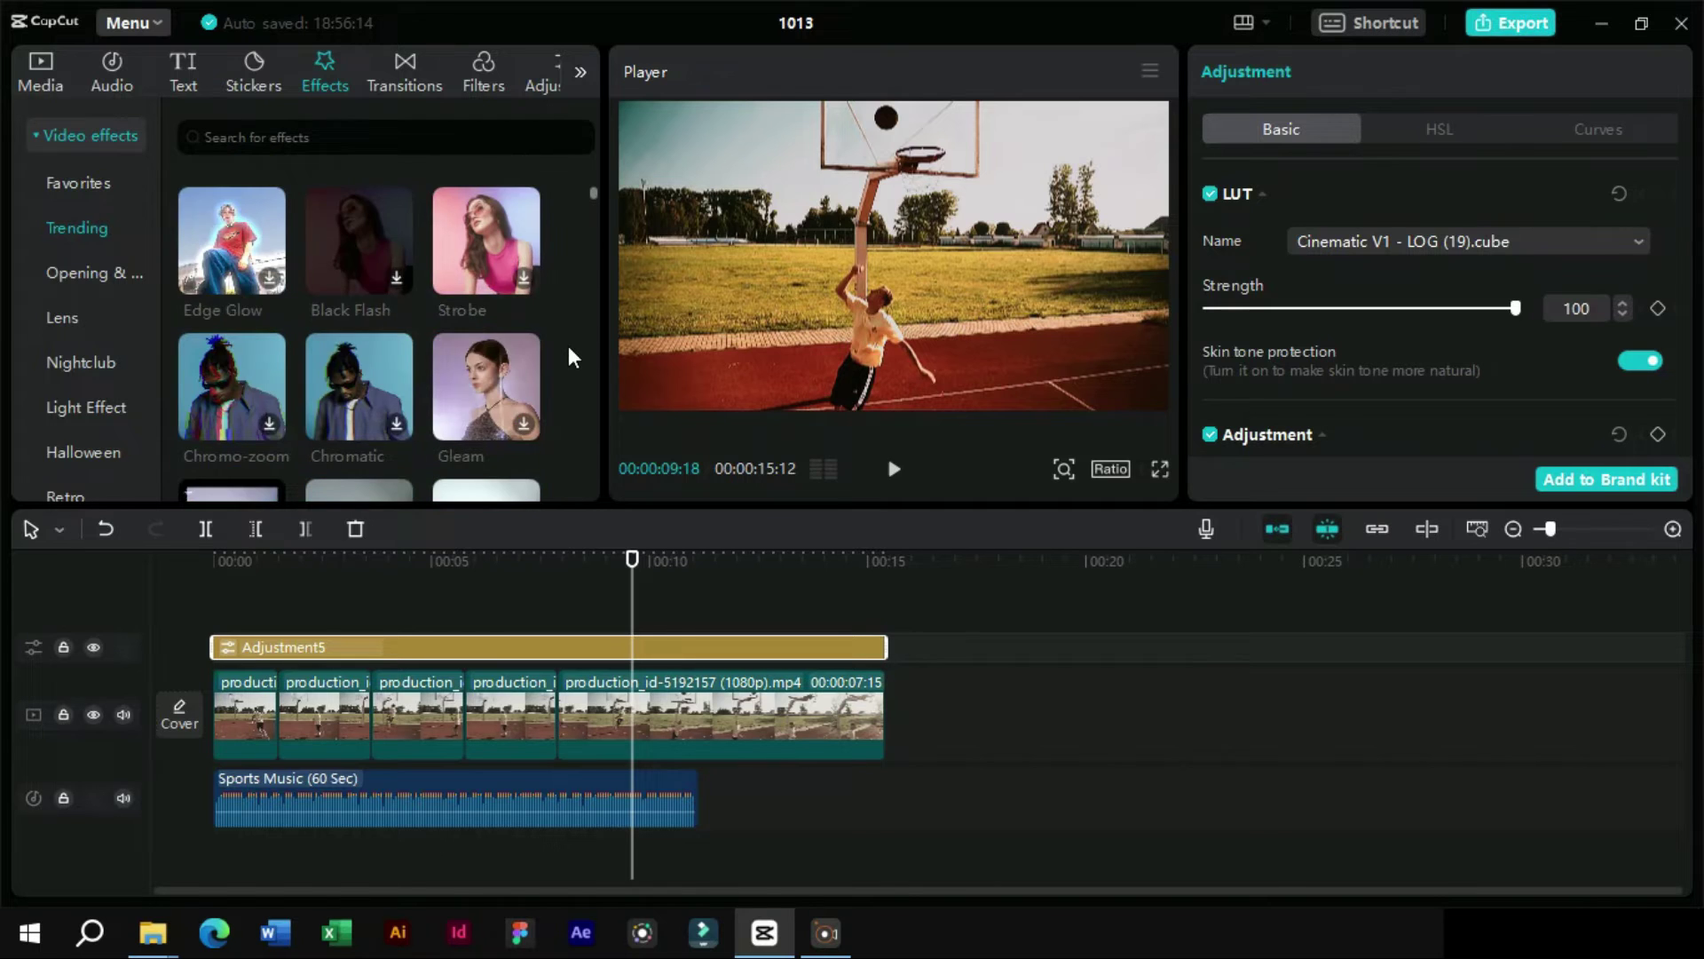
- Download and place Black Flash above the adjustment layer, raise its Speed to 56, and play it back
click(363, 366)
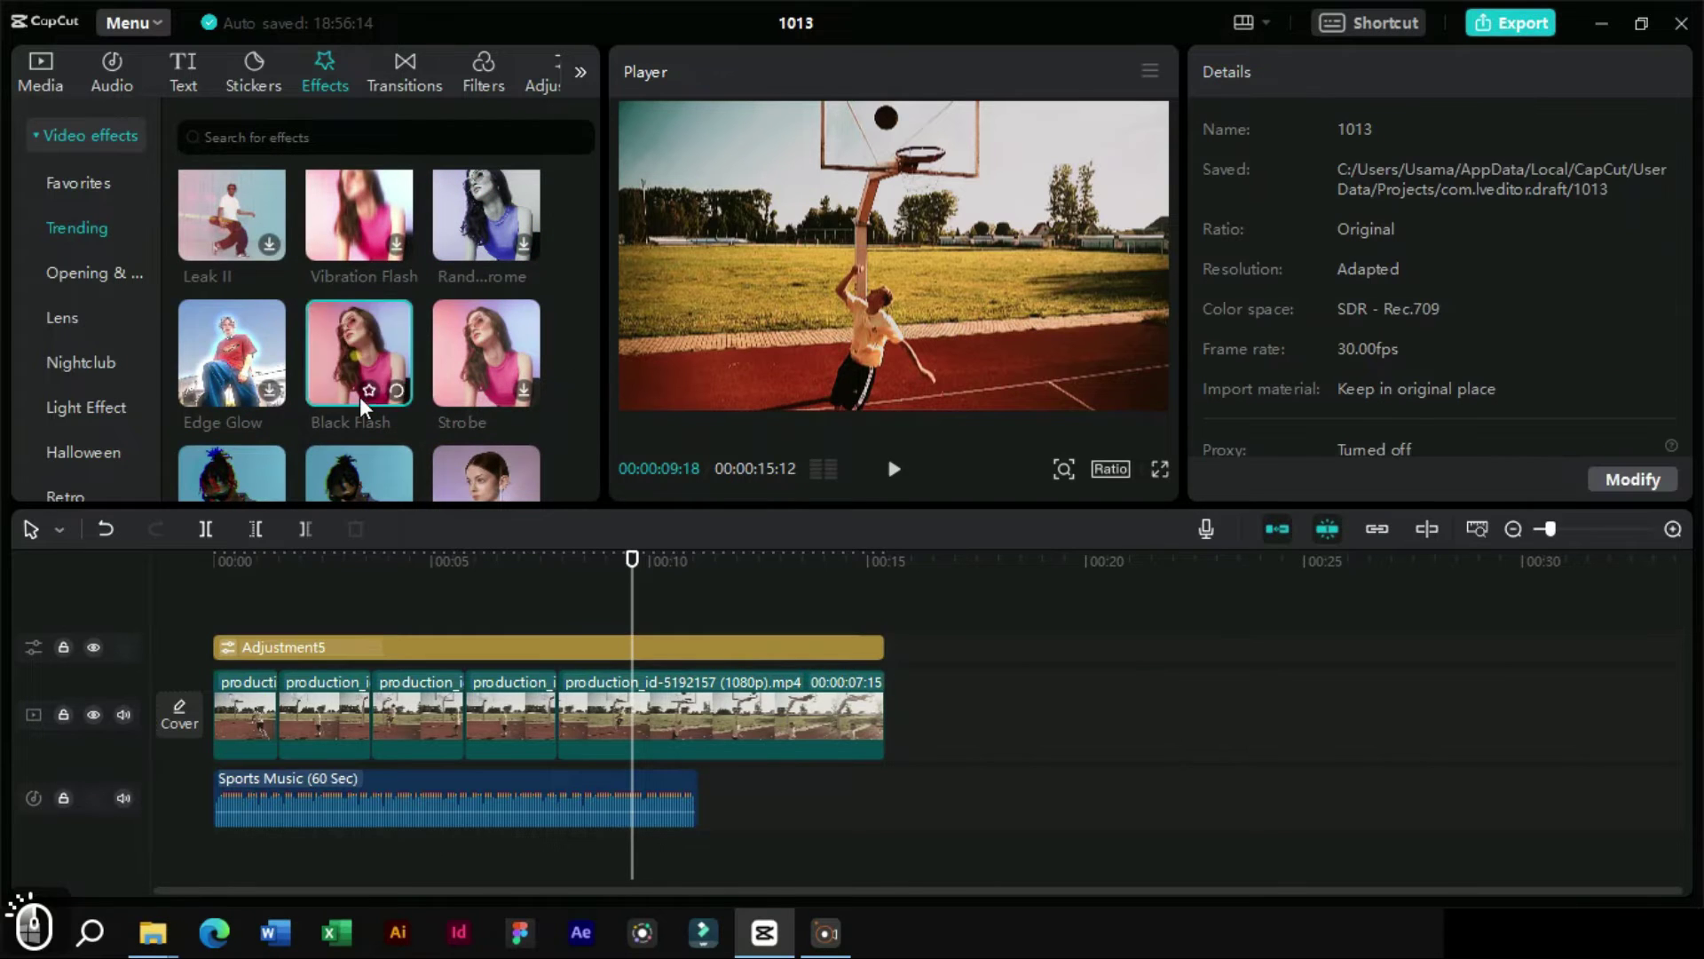
key(space)
click(366, 372)
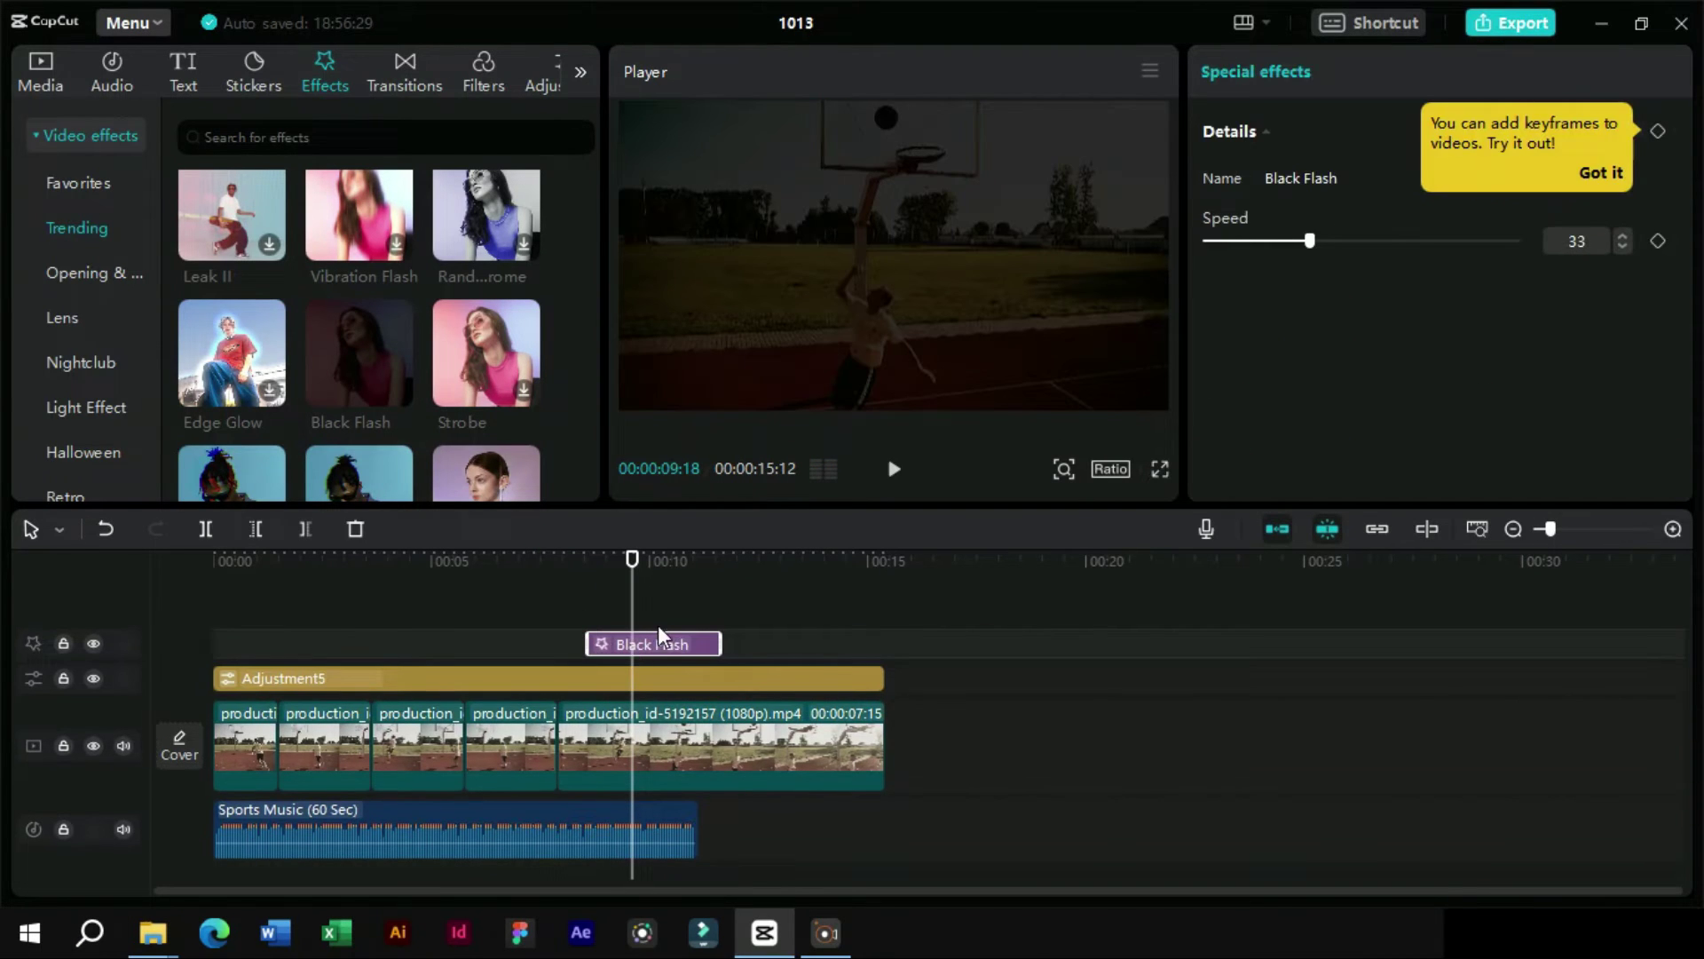
drag(1357, 304, 1639, 153)
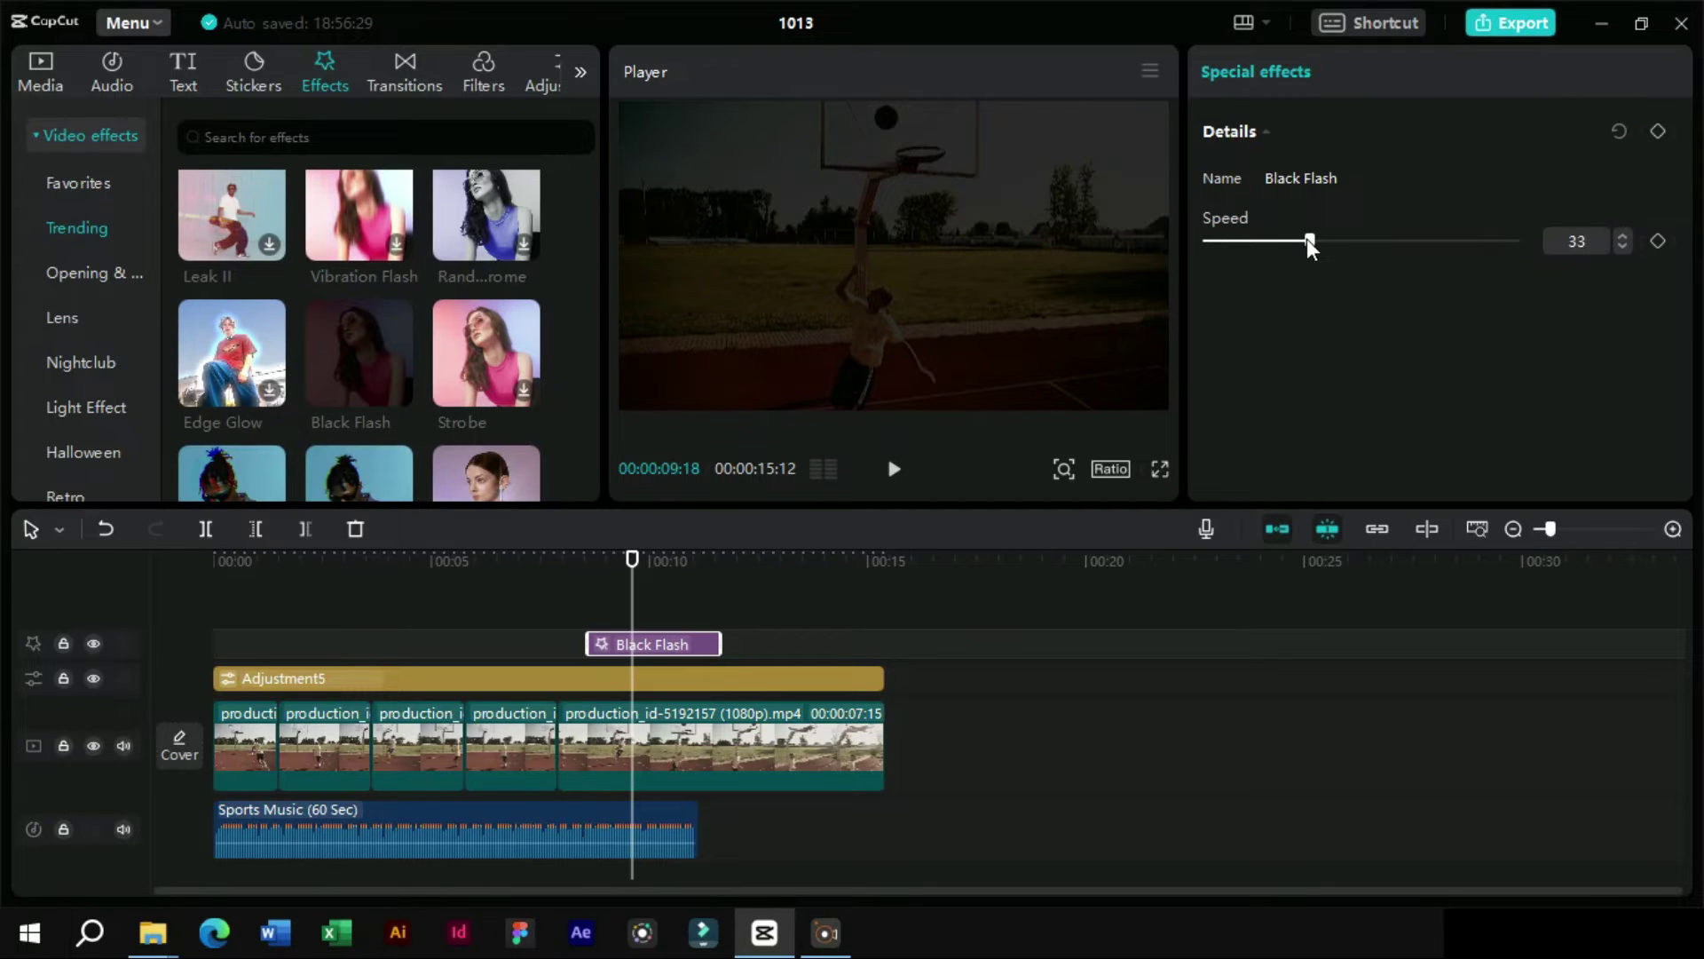
drag(1314, 248, 1338, 251)
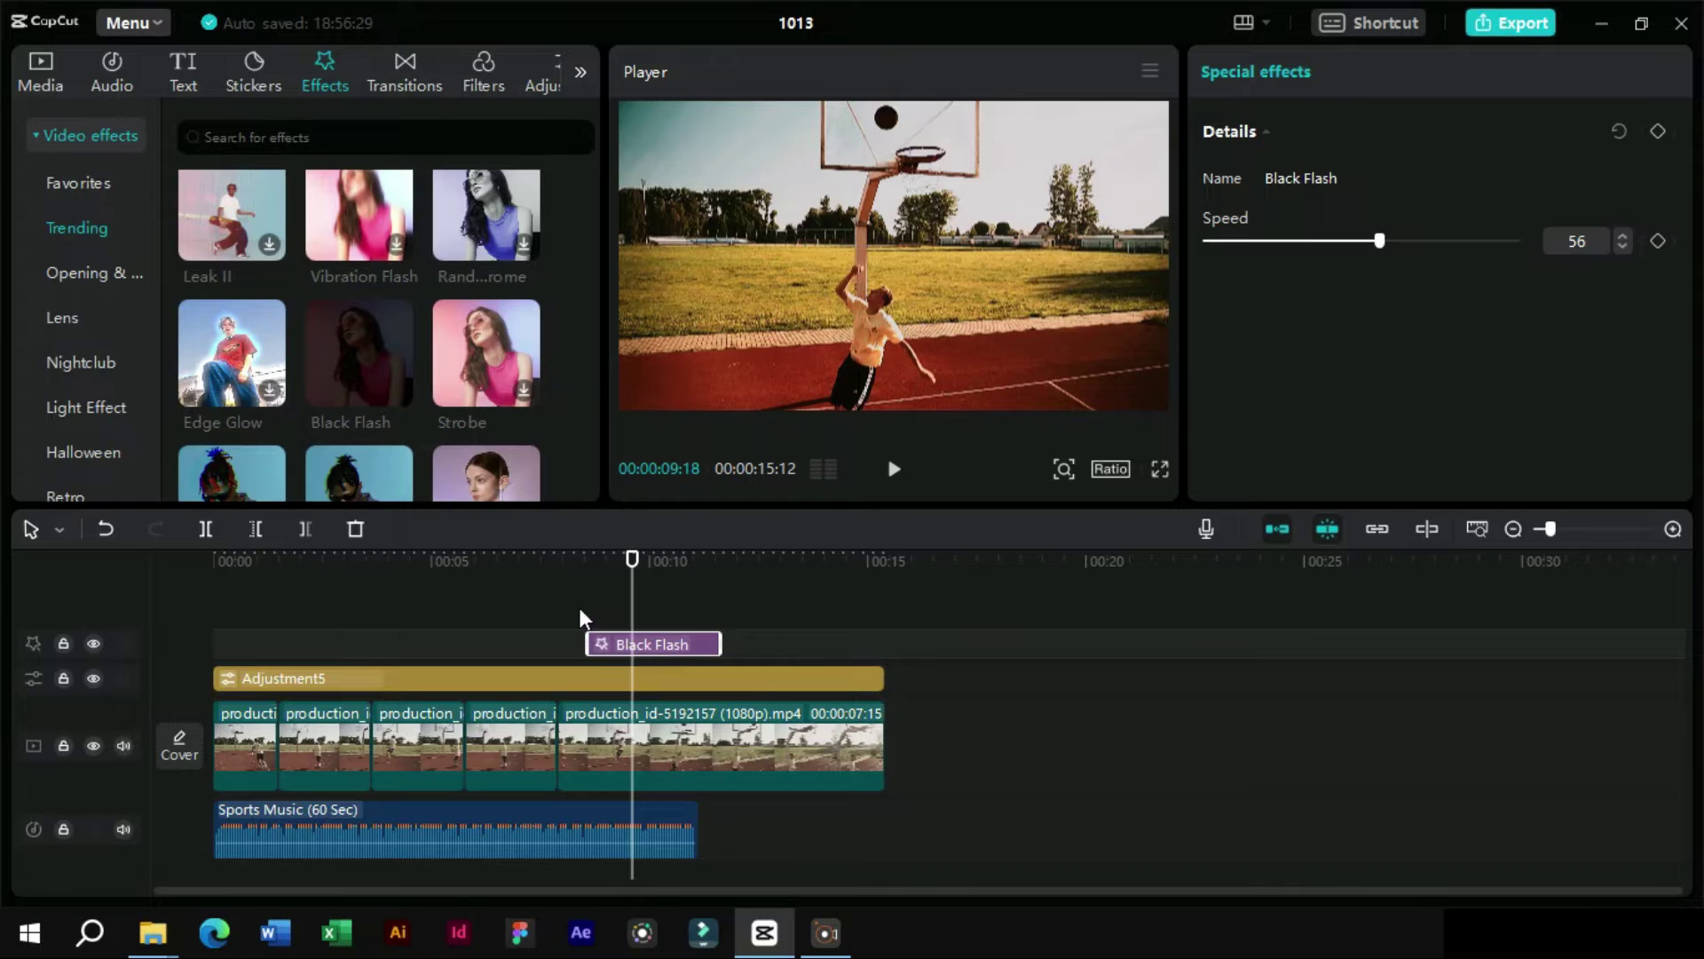
click(575, 586)
key(space)
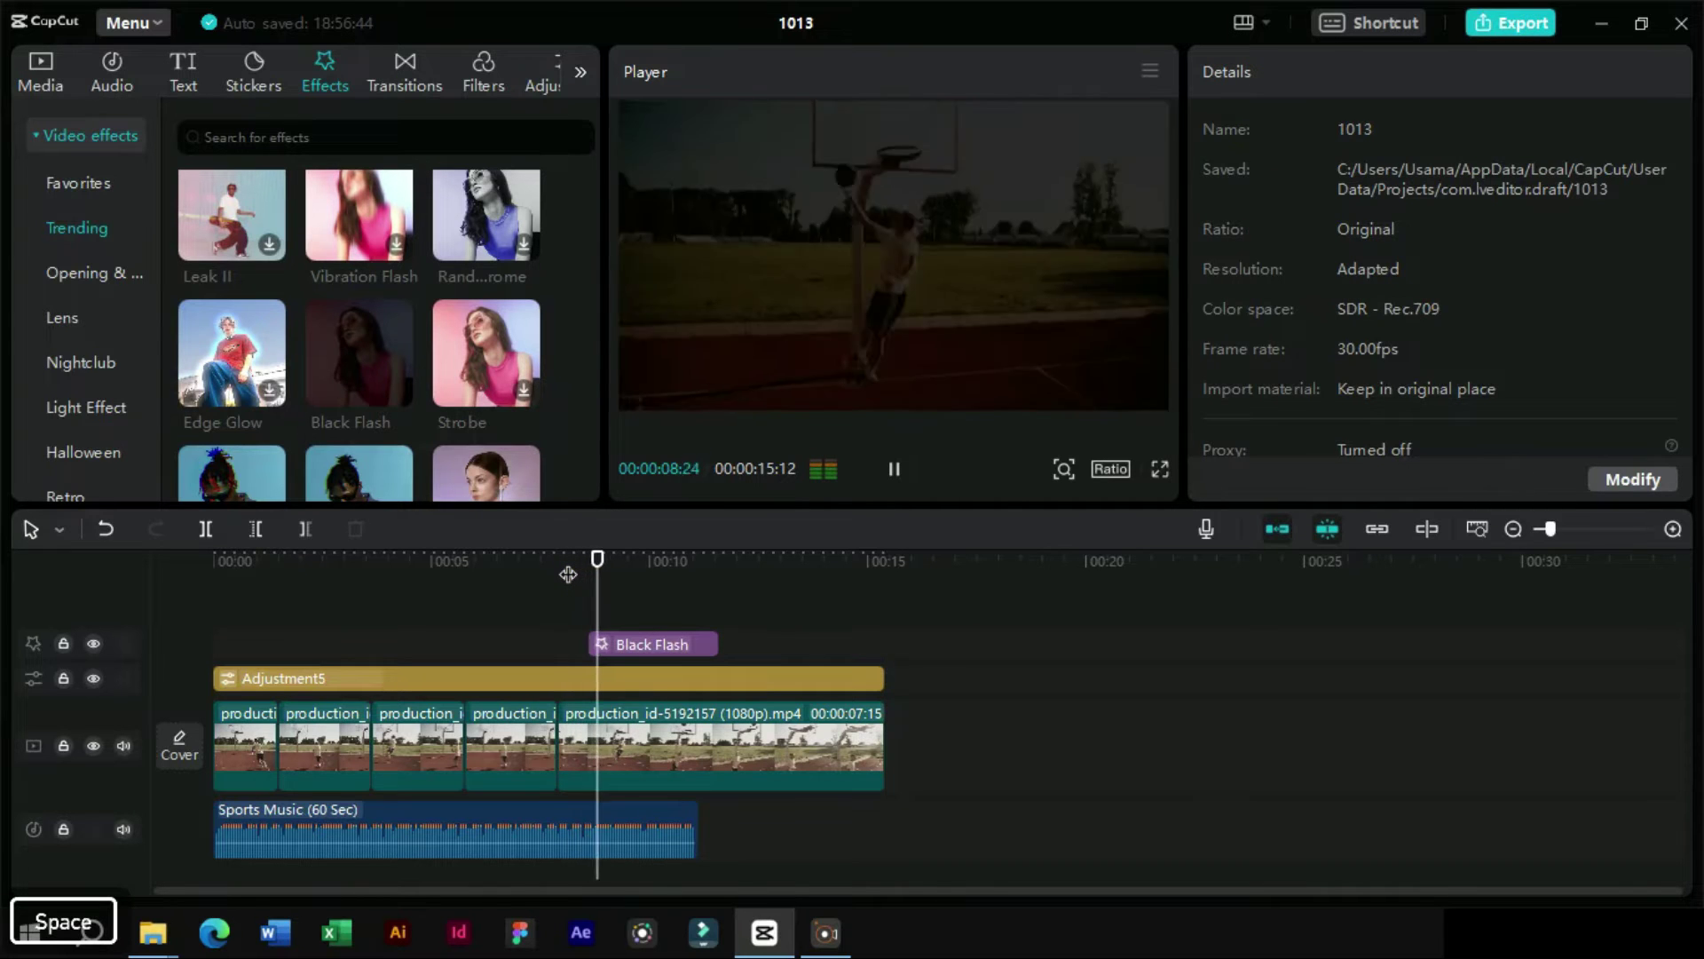
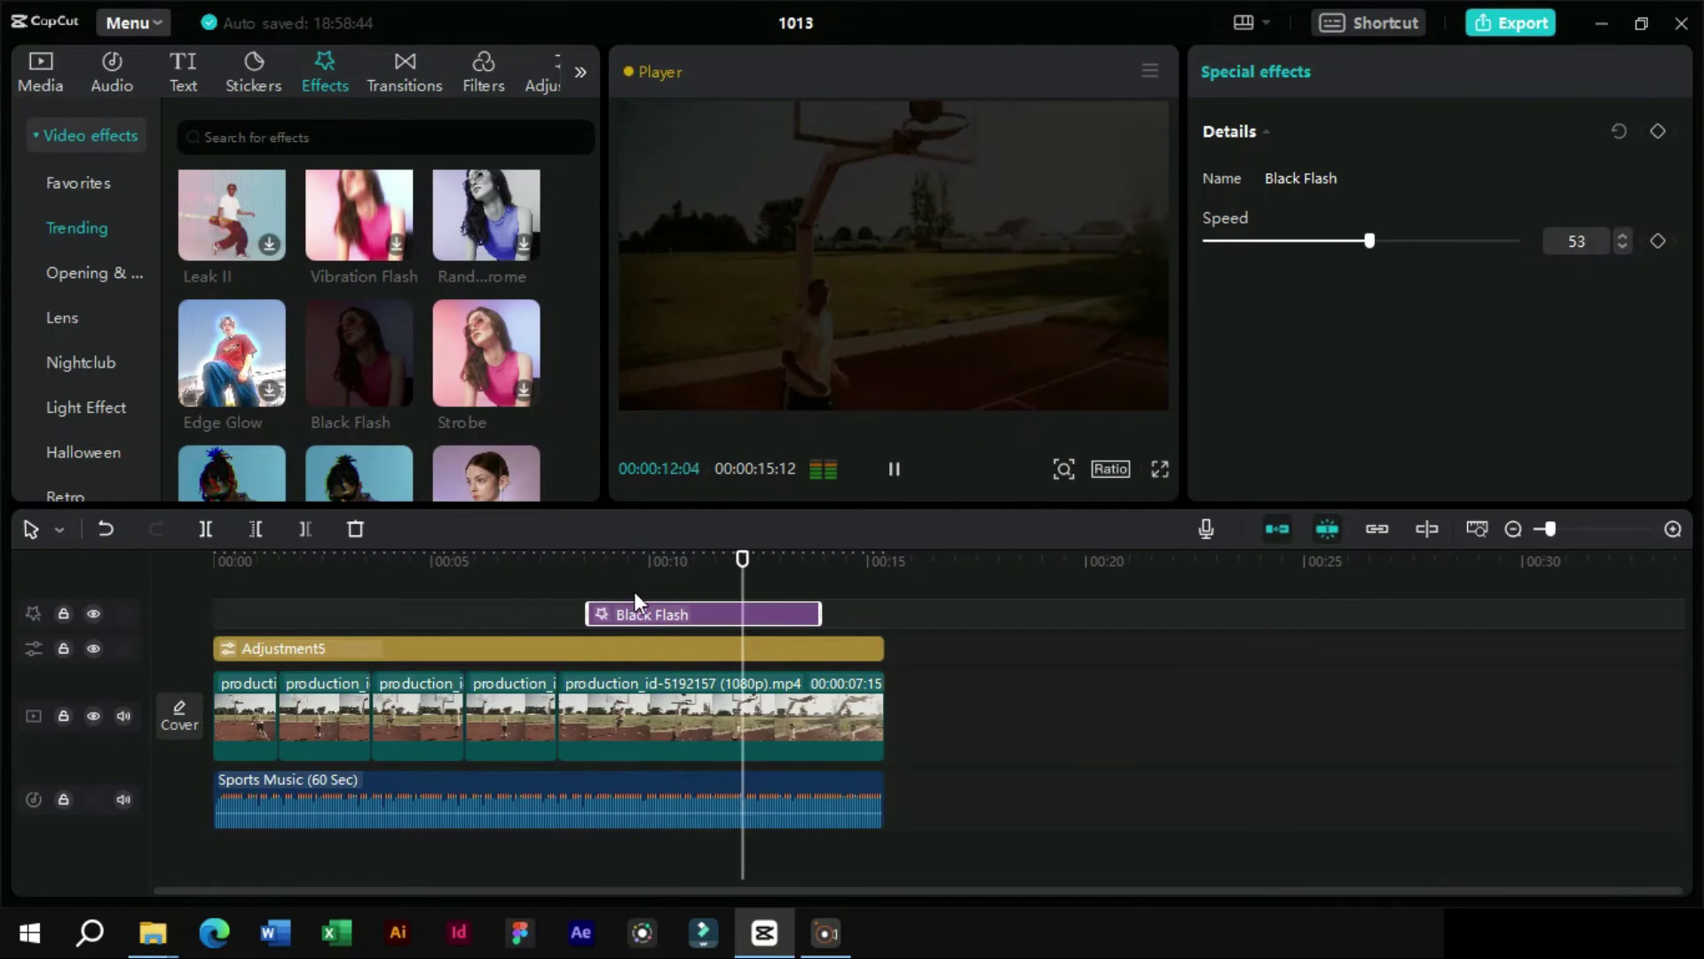
- Keyframe Black Flash Speed at 53 inside the effect and drop it to 0 at the effect's end
key(space)
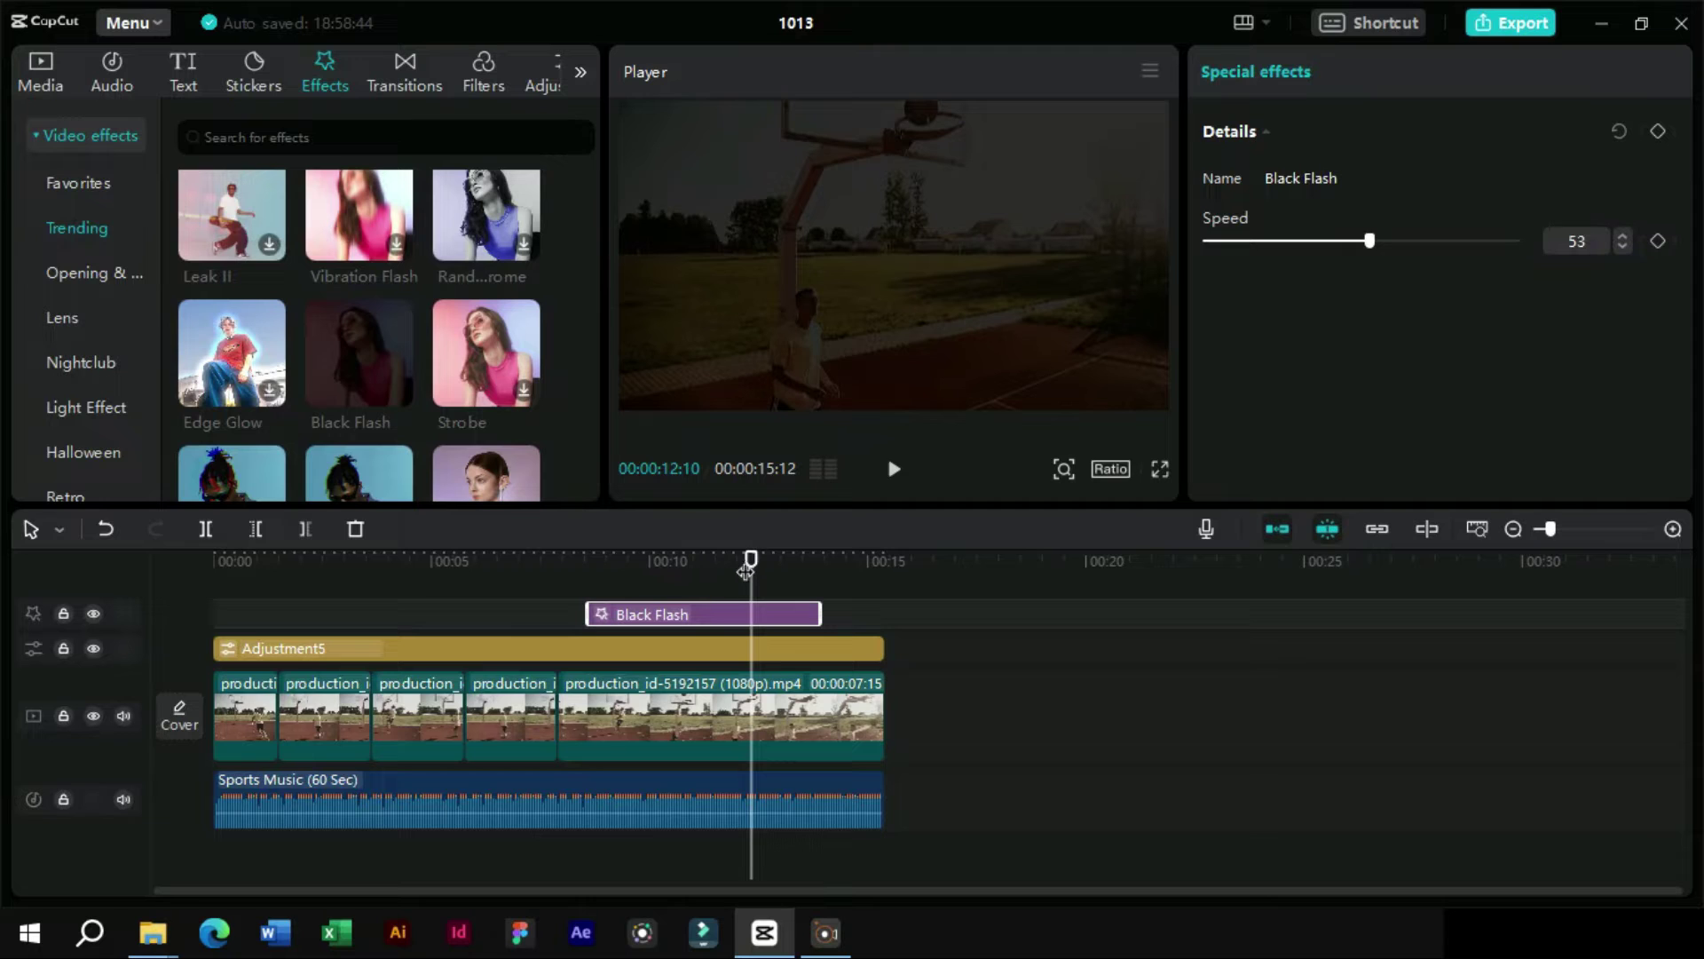
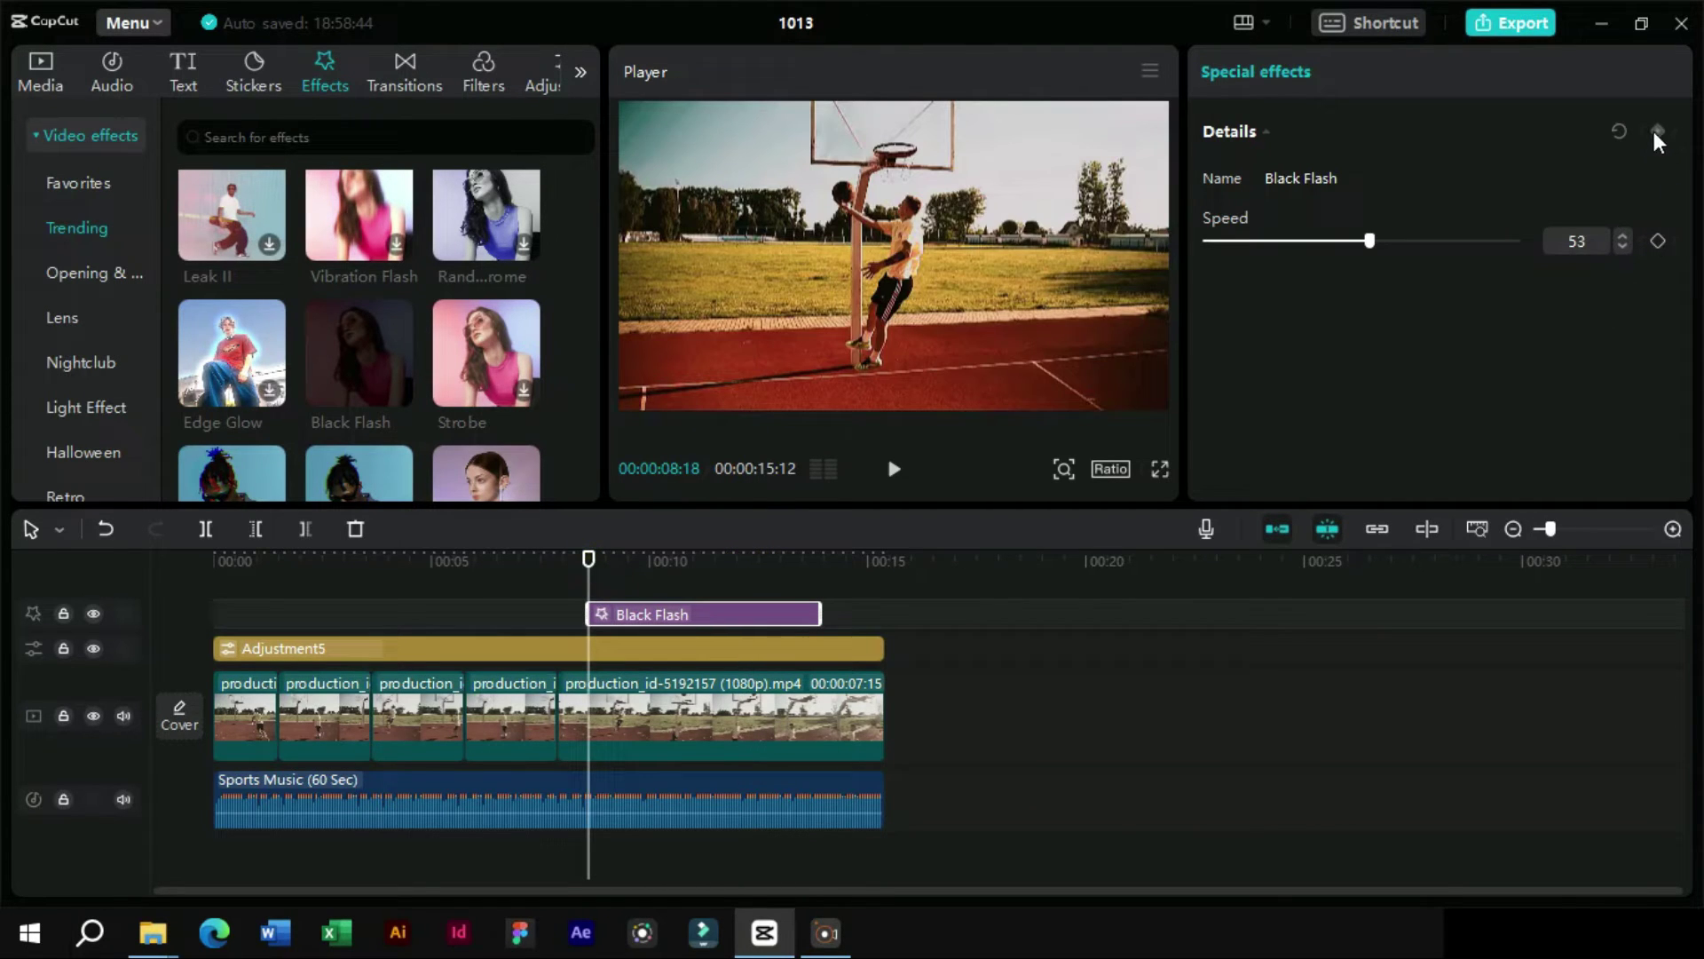
drag(1665, 135, 769, 571)
drag(756, 566, 1615, 191)
drag(1664, 143, 838, 560)
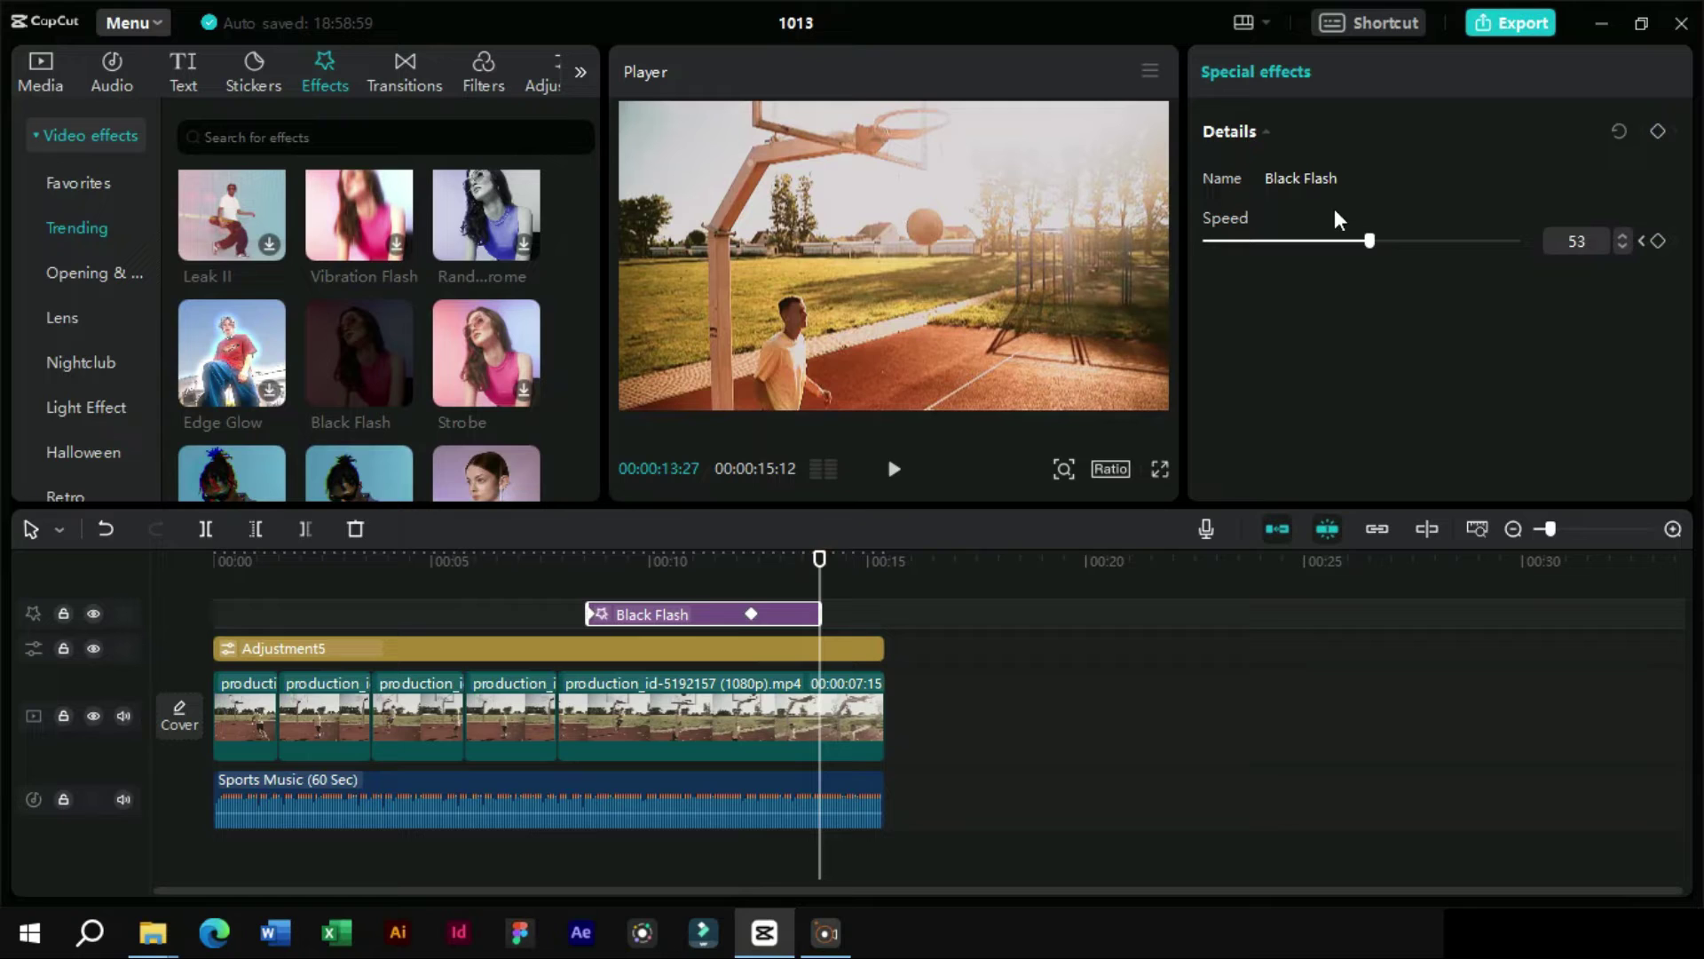
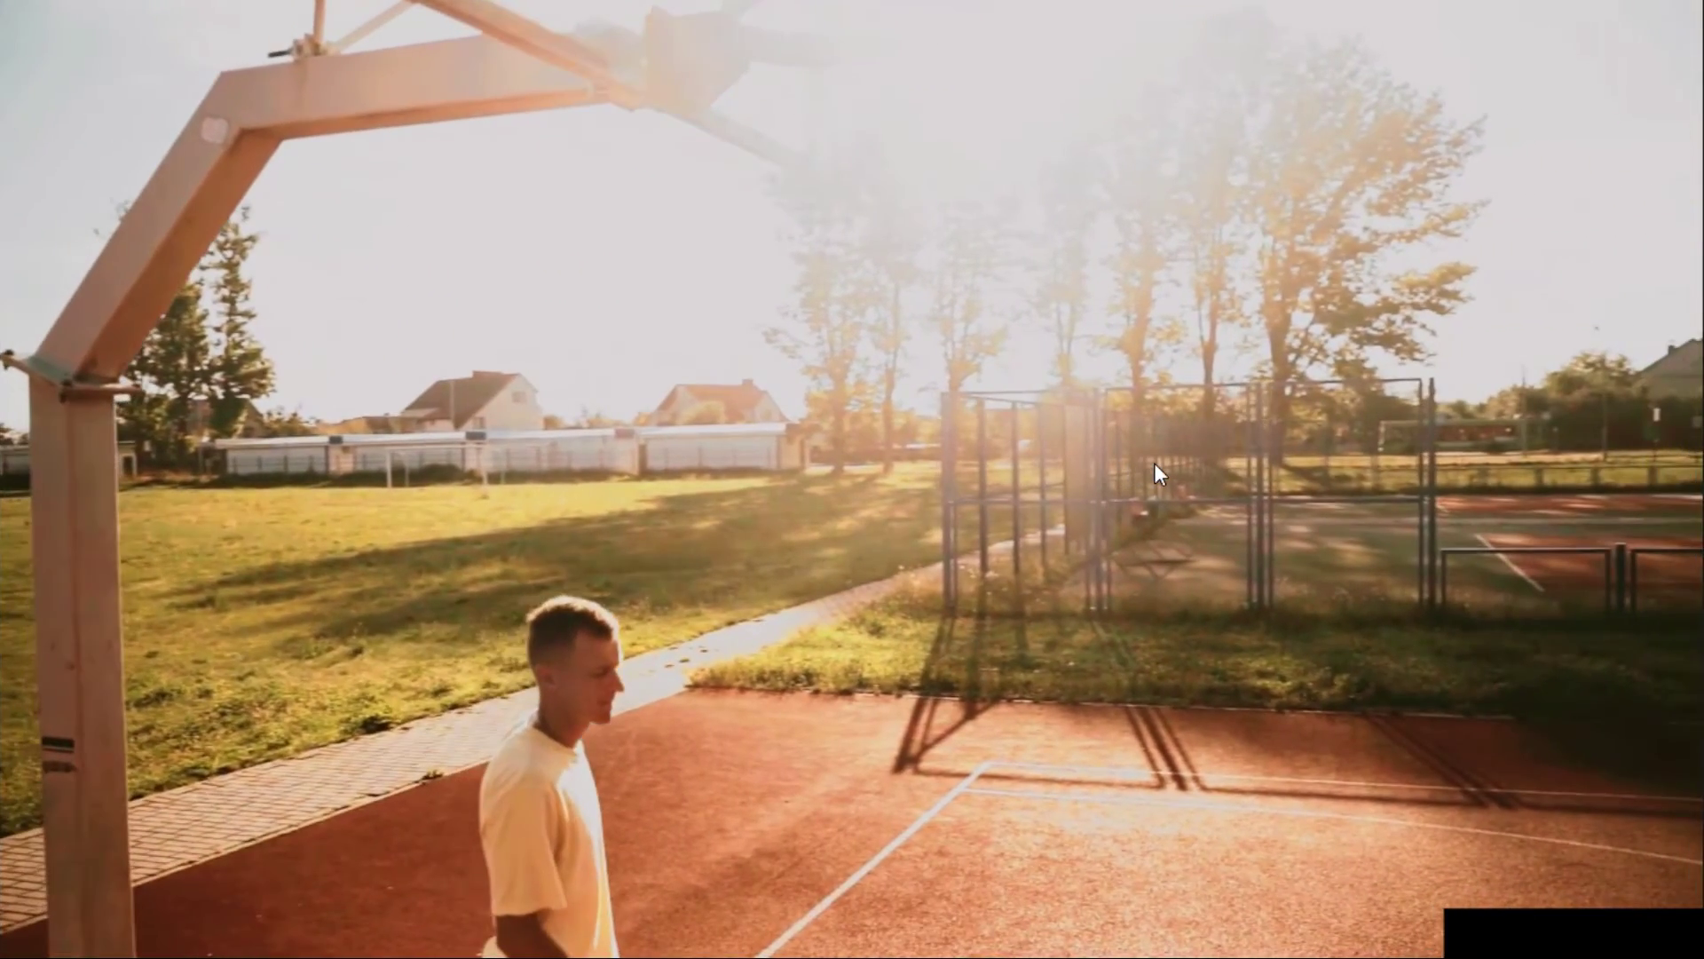
key(Escape)
click(282, 589)
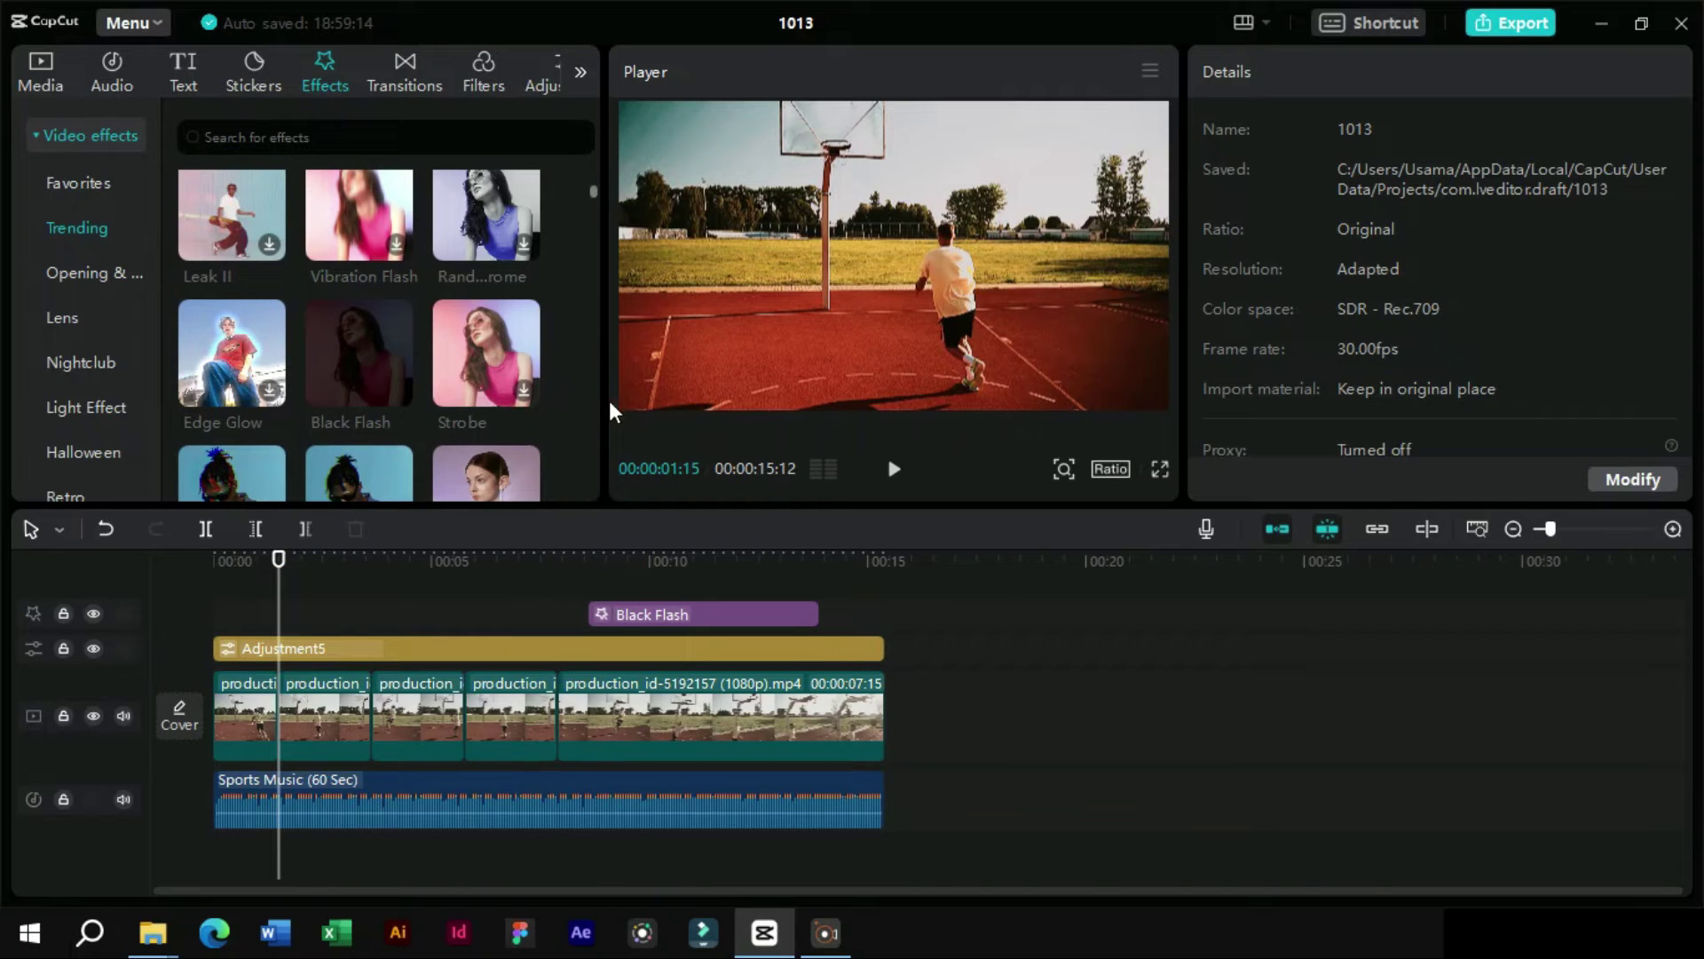
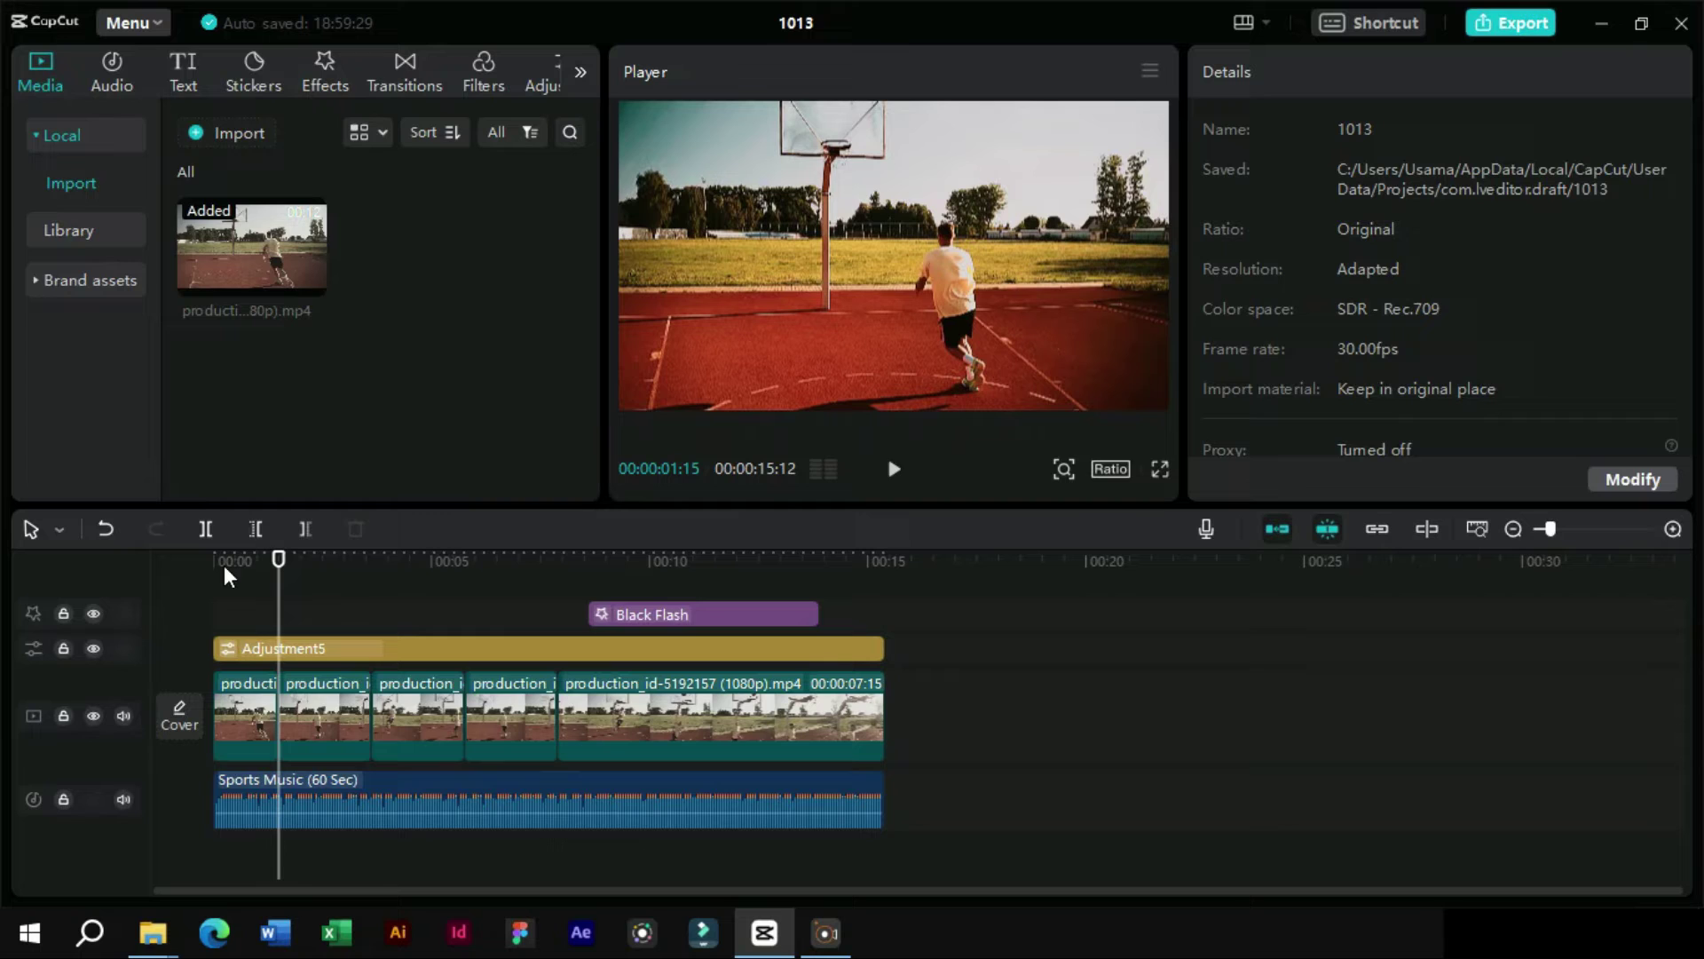
- Drag the Default text preset onto a new text track near the start of the timeline
drag(187, 91, 231, 103)
drag(273, 242, 343, 610)
drag(338, 624, 439, 630)
- Retype the title ending so it reads 'Basketball' and preview it from near the start
click(503, 627)
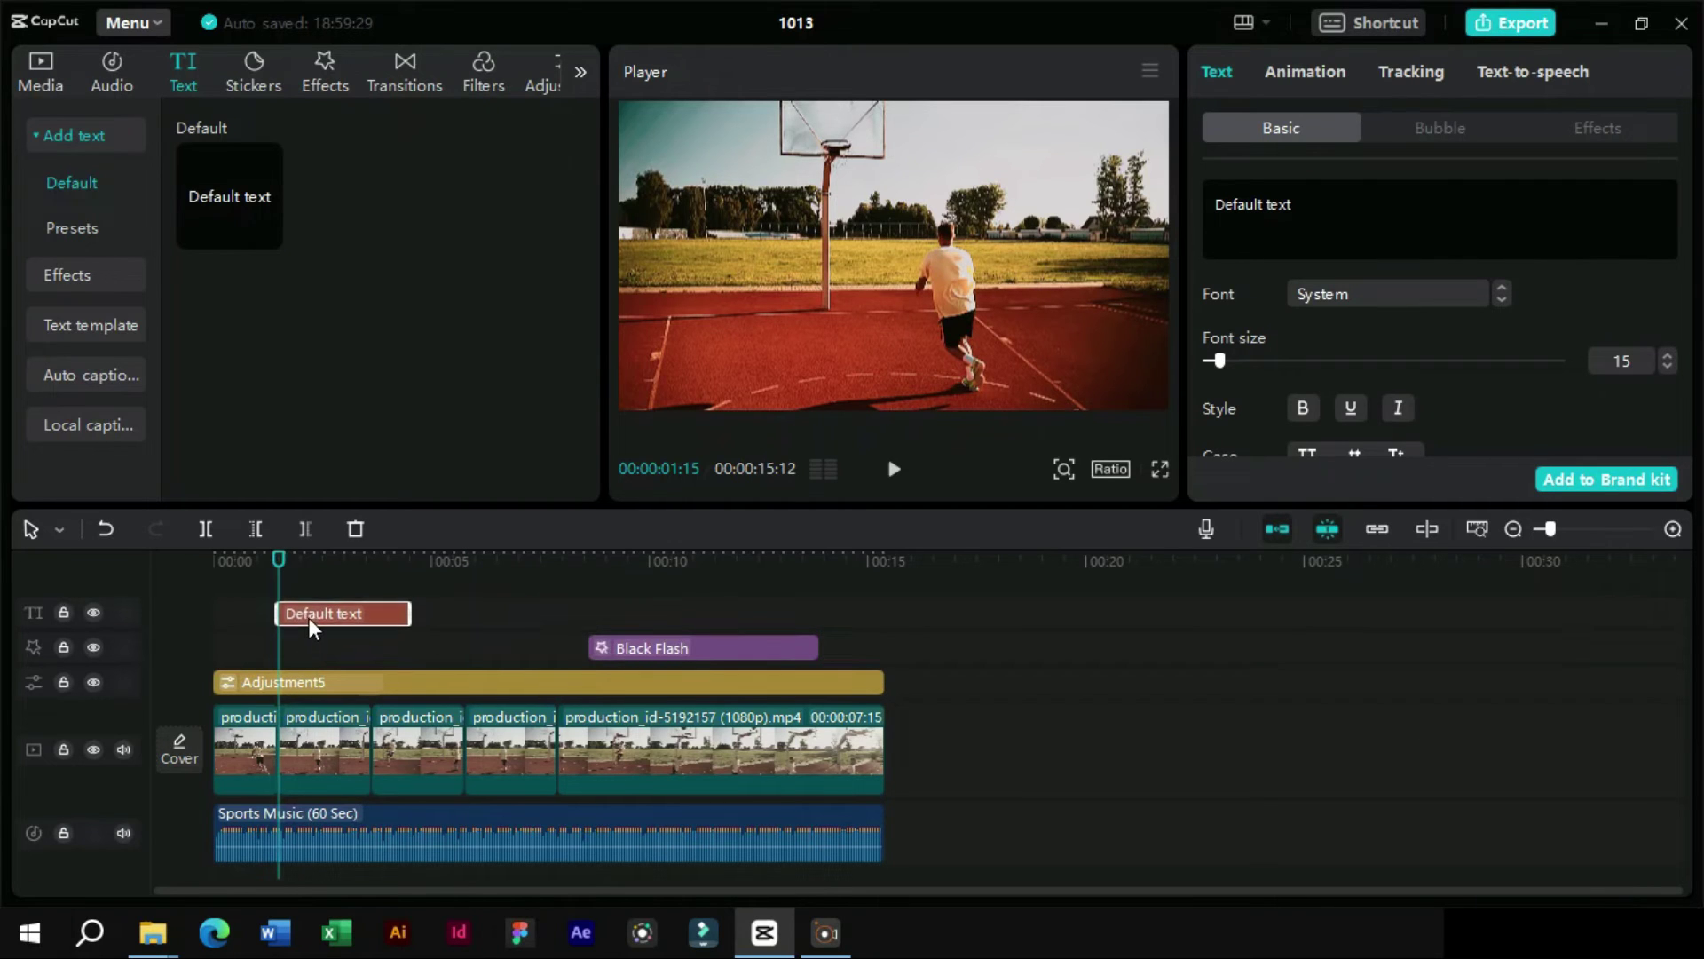
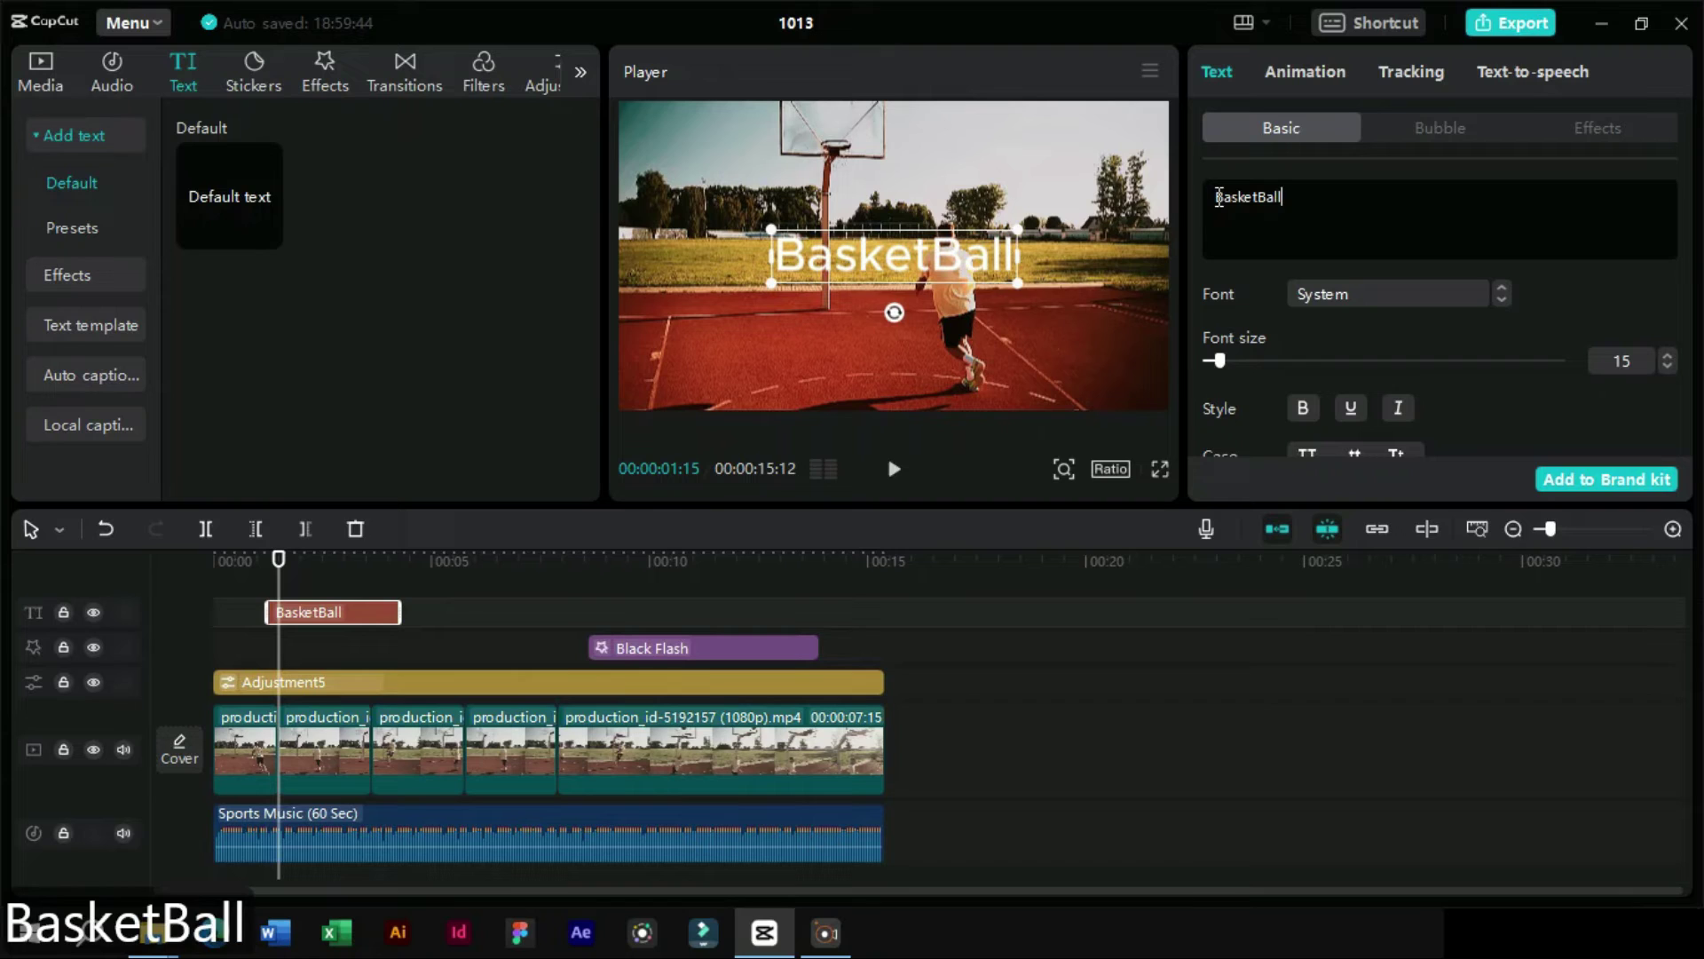
key(BackSpace)
key(BackSpace)
key(BackSpace)
key(BackSpace)
text(ball)
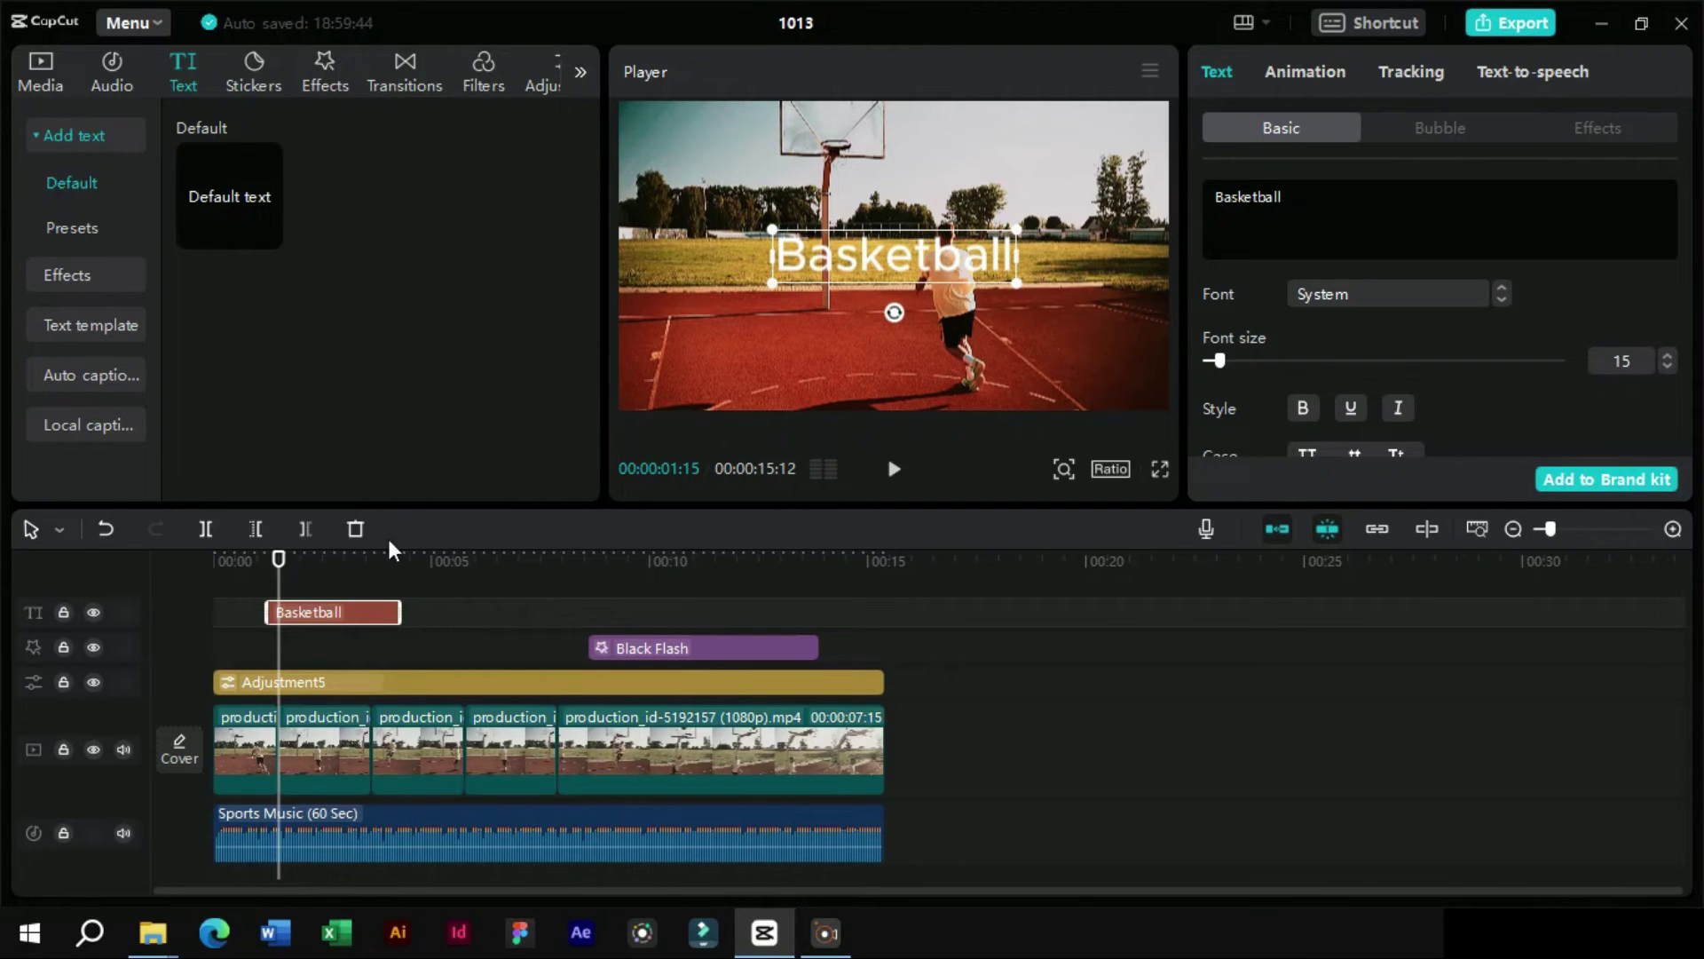
click(271, 574)
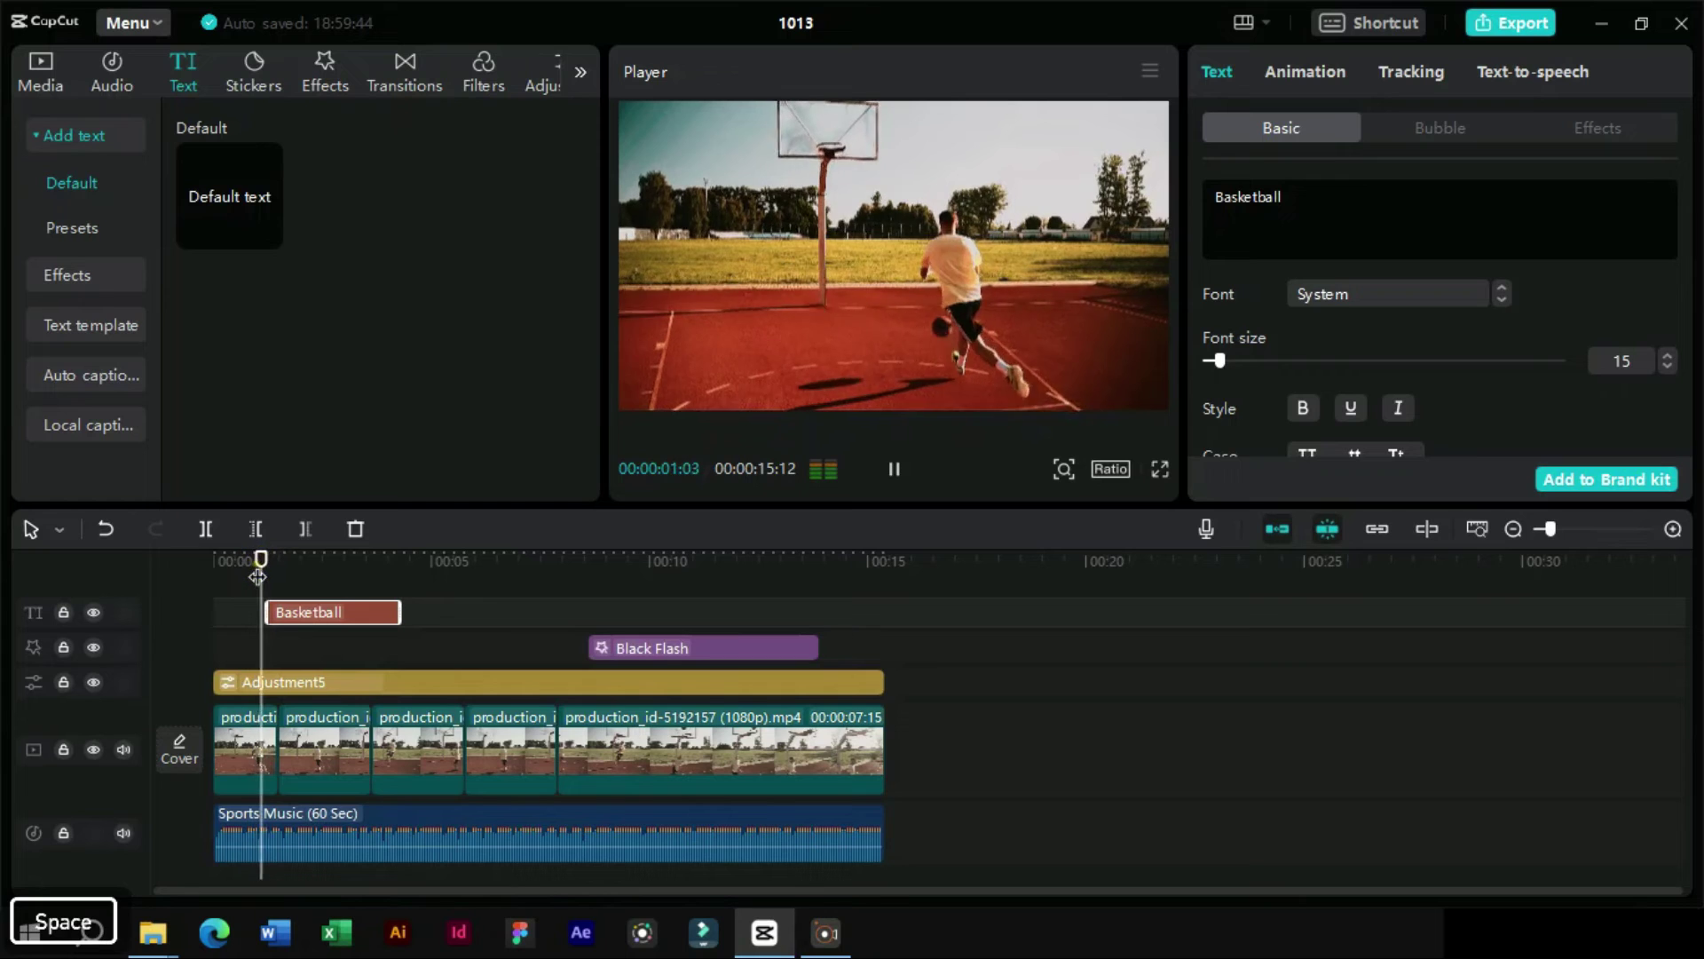